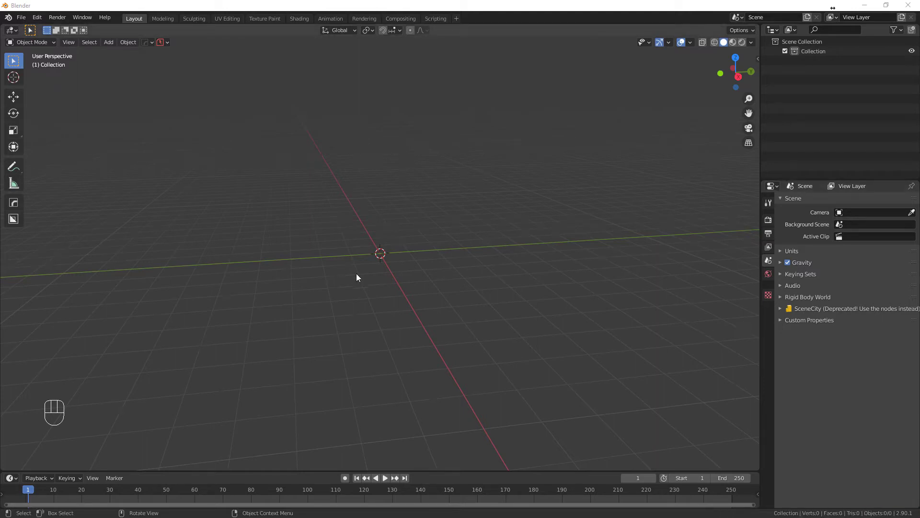
# Orbit around the empty scene before adding any mesh
pyautogui.click(382, 263)
pyautogui.press('f')
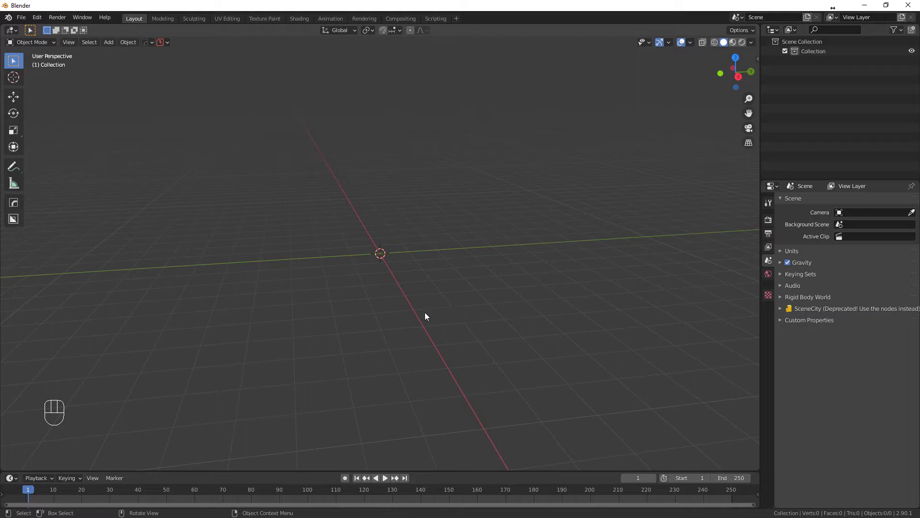
pyautogui.moveTo(416, 313); pyautogui.dragTo(408, 325)
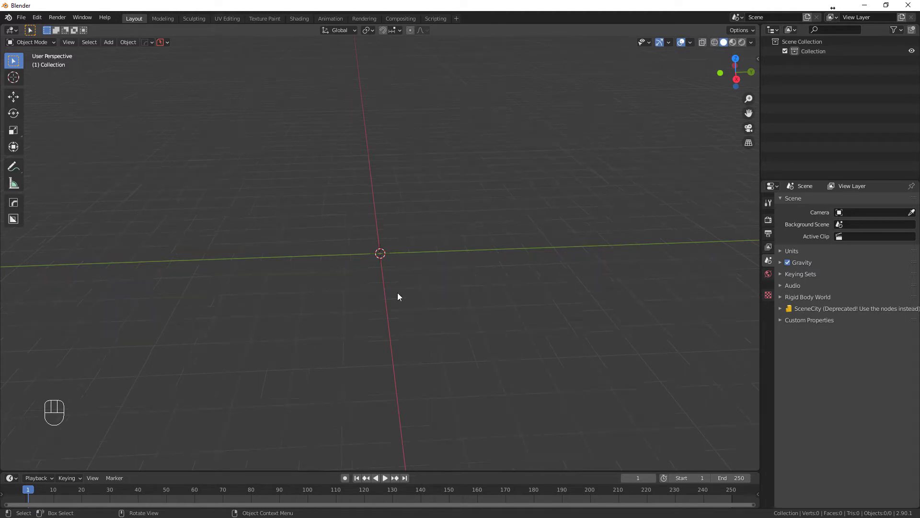
pyautogui.moveTo(387, 302); pyautogui.dragTo(414, 297)
# Add a cylinder via Shift+A and turn on Auto Smooth in its normals settings
pyautogui.press('shift+a')
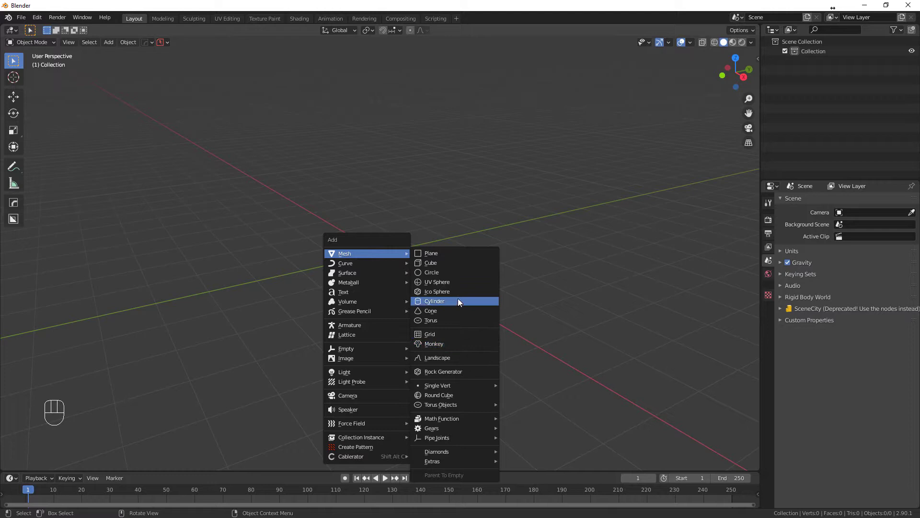
pyautogui.middleClick(425, 316)
pyautogui.click(401, 261)
pyautogui.click(769, 353)
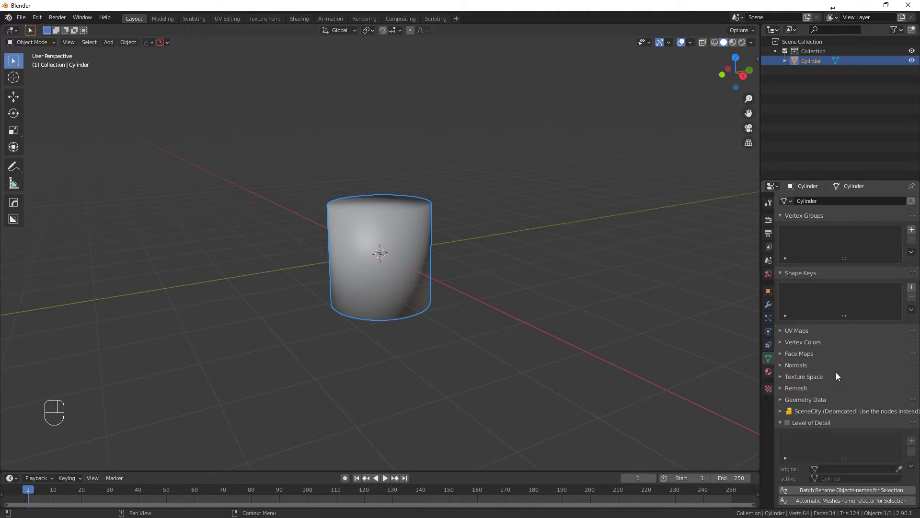
pyautogui.click(782, 365)
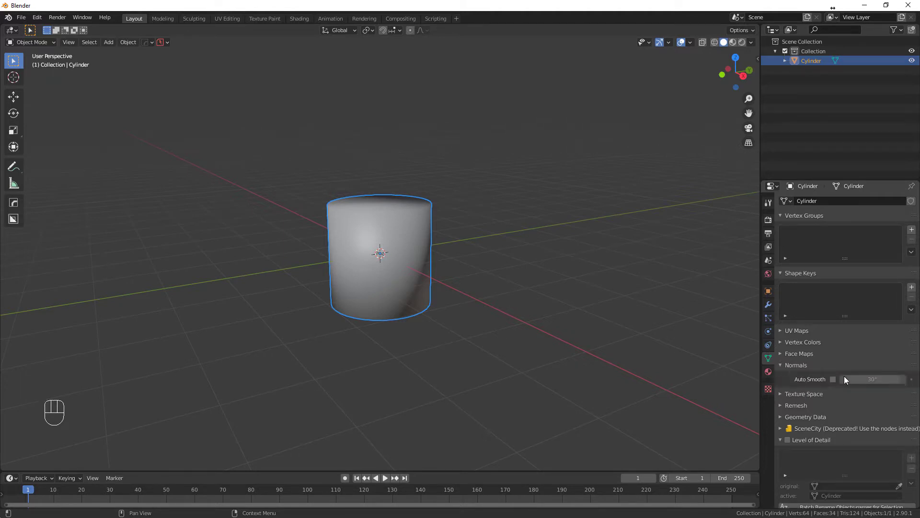
pyautogui.click(836, 382)
# Chamfer the cylinder's top edge in Edit Mode and view it from the front
pyautogui.doubleClick(401, 239)
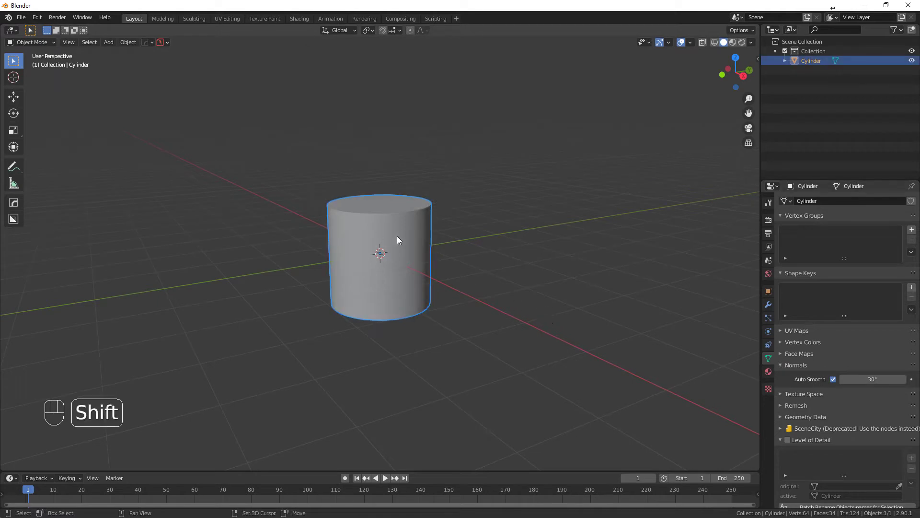
pyautogui.press('Tab')
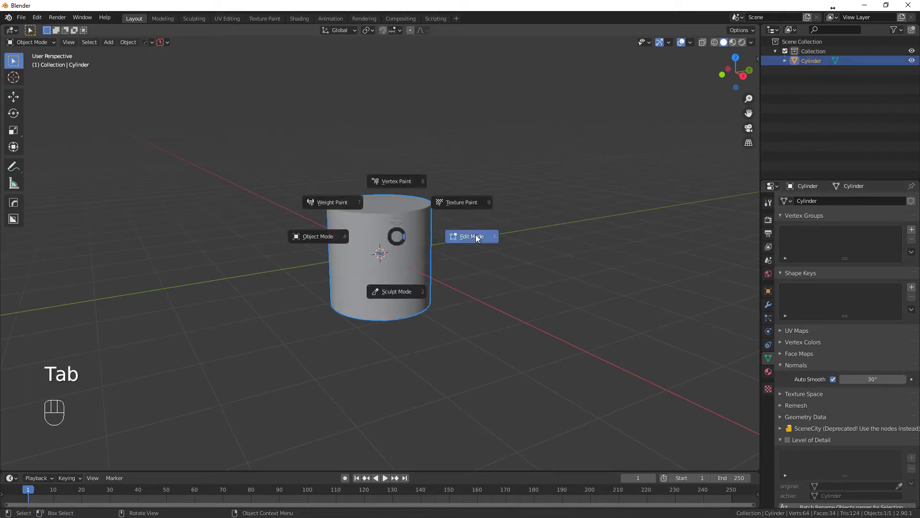
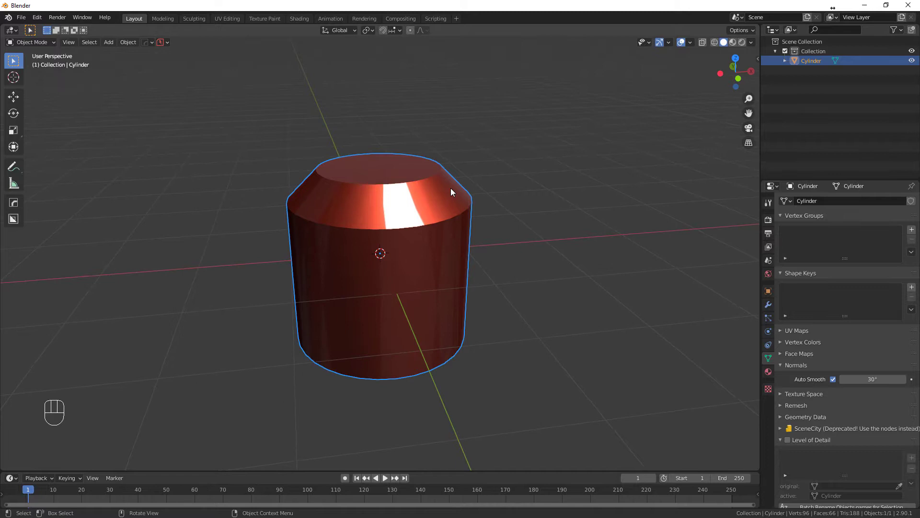
pyautogui.moveTo(407, 299); pyautogui.dragTo(428, 304)
pyautogui.middleClick(435, 284)
pyautogui.press('KP_1')
pyautogui.press('KP_5')
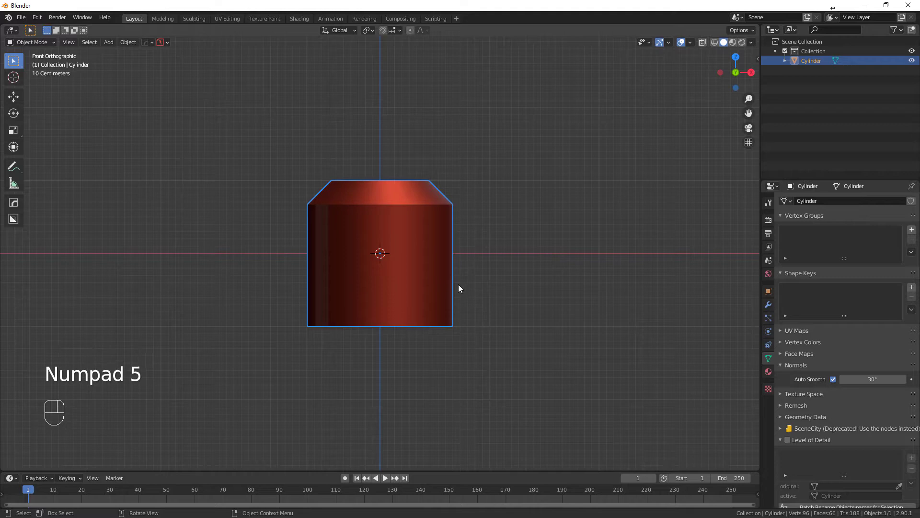
# Show the cylinder's empty modifier stack and zoom in closer on it
pyautogui.click(410, 257)
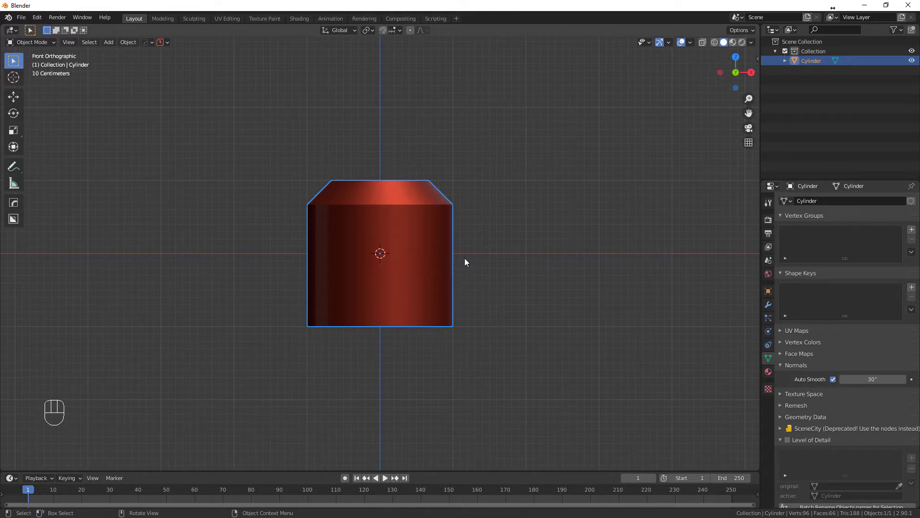
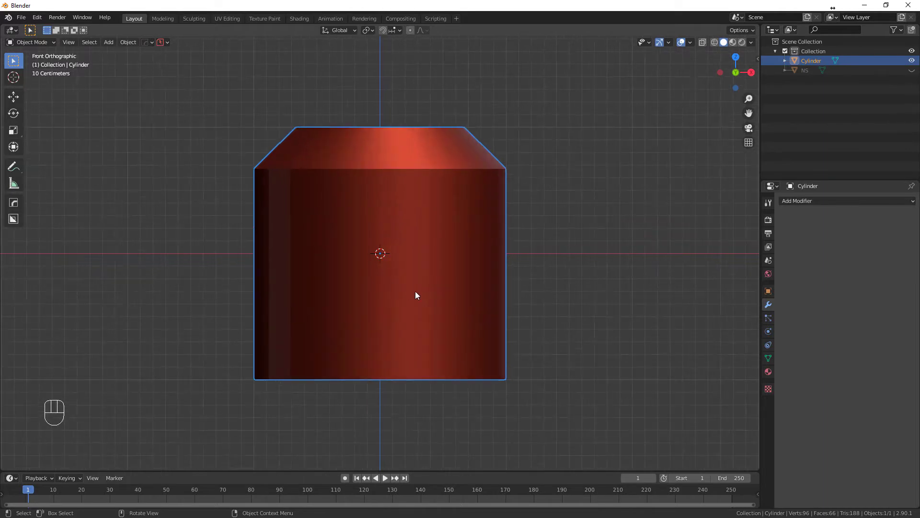
pyautogui.moveTo(355, 270); pyautogui.dragTo(338, 267)
# Start a Fluent boolean cut and draw a circular cutter on the cylinder's side
pyautogui.press('f')
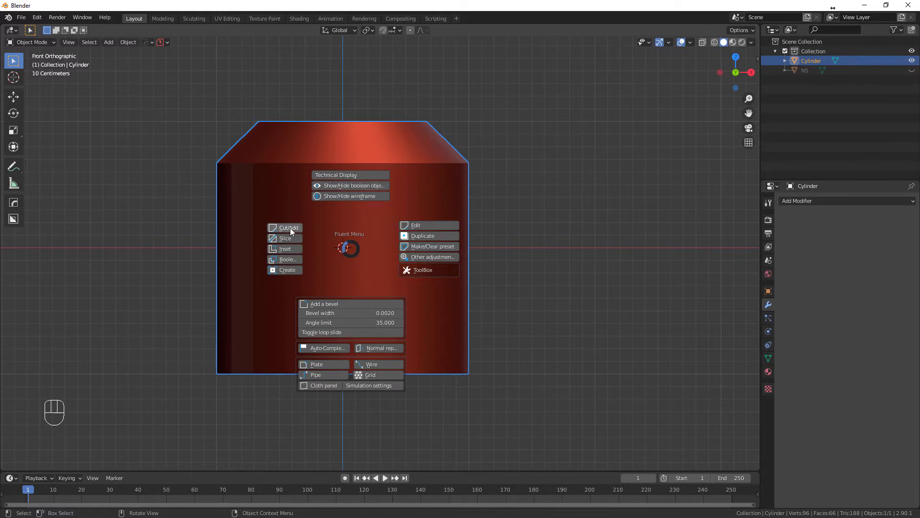
pyautogui.click(345, 249)
pyautogui.rightClick(346, 249)
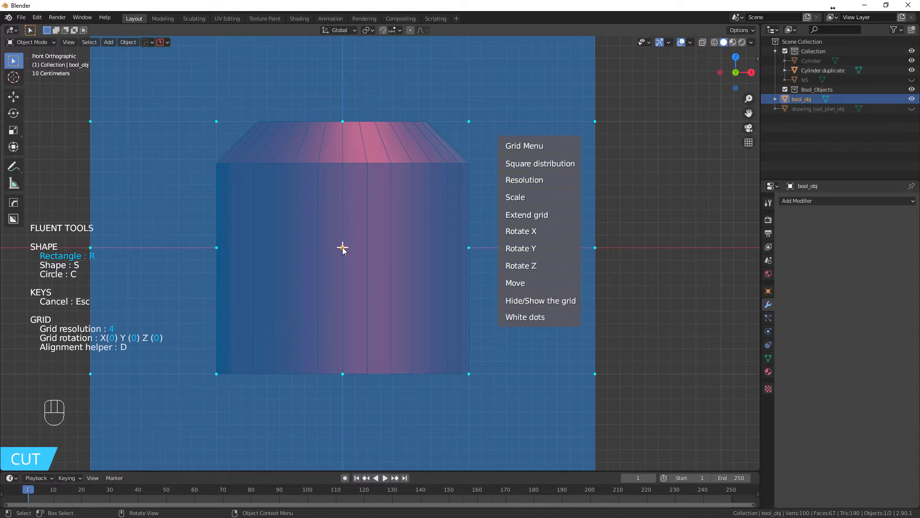
pyautogui.press('c')
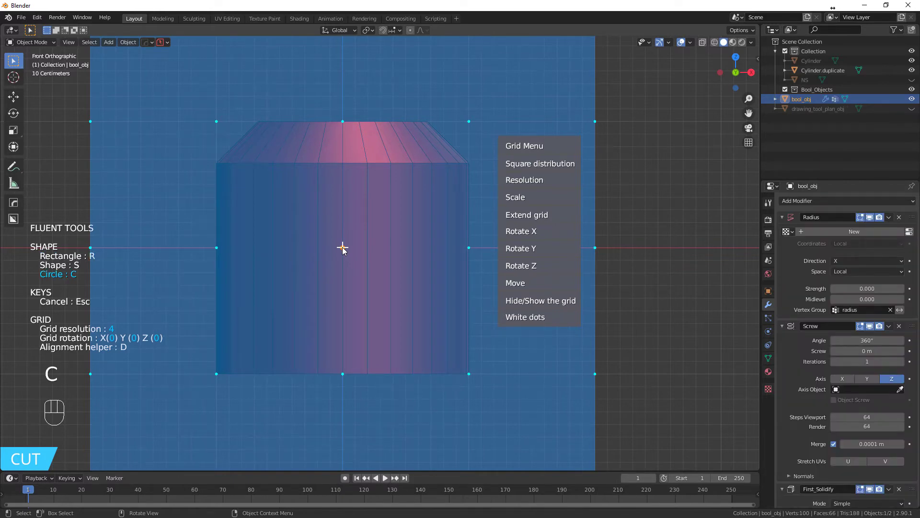
pyautogui.moveTo(345, 249); pyautogui.dragTo(369, 279)
pyautogui.click(369, 279)
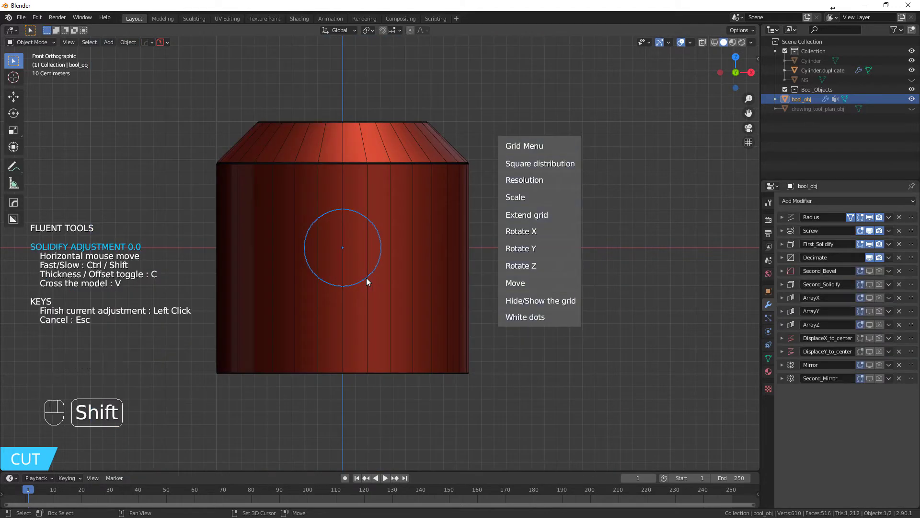
# Validate the cut and inspect the round hole through the cylinder from several angles
pyautogui.moveTo(369, 280); pyautogui.dragTo(330, 293)
pyautogui.moveTo(324, 300); pyautogui.dragTo(284, 312)
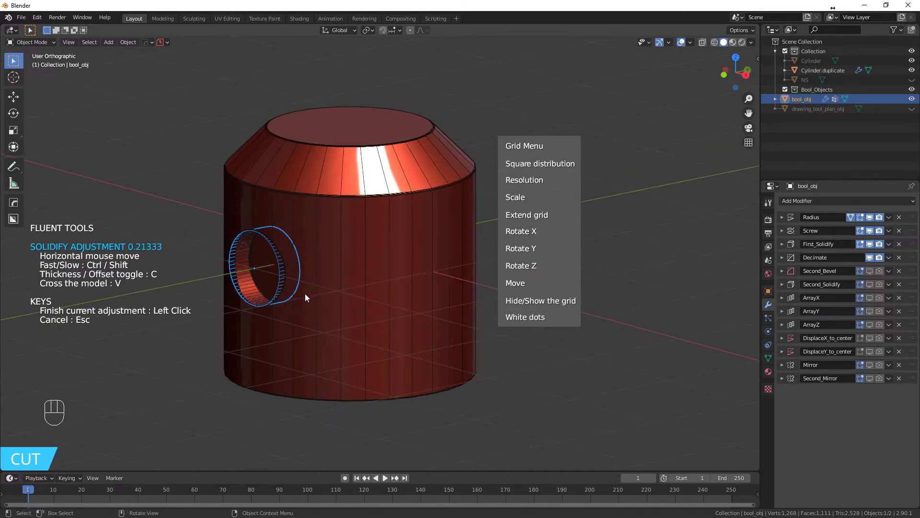
pyautogui.rightClick(313, 294)
pyautogui.moveTo(317, 313); pyautogui.dragTo(386, 310)
pyautogui.click(415, 283)
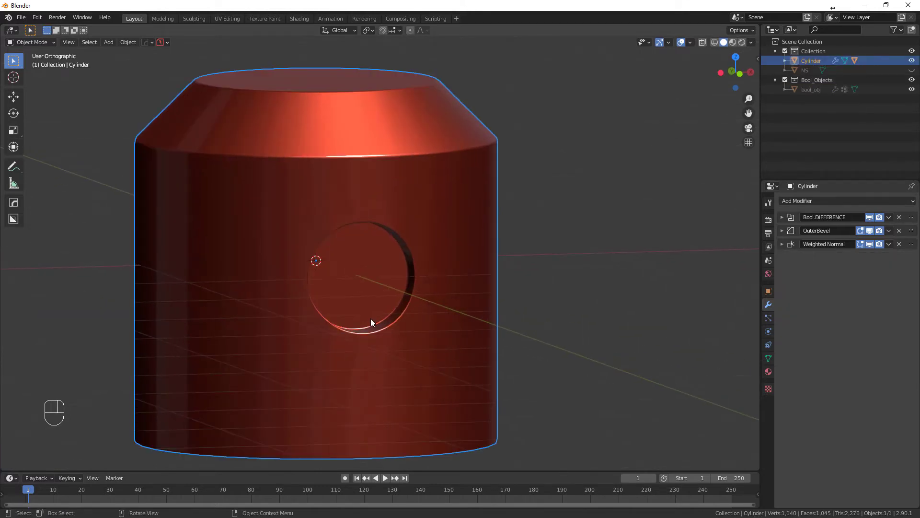
pyautogui.moveTo(374, 313); pyautogui.dragTo(416, 206)
pyautogui.moveTo(404, 218); pyautogui.dragTo(409, 184)
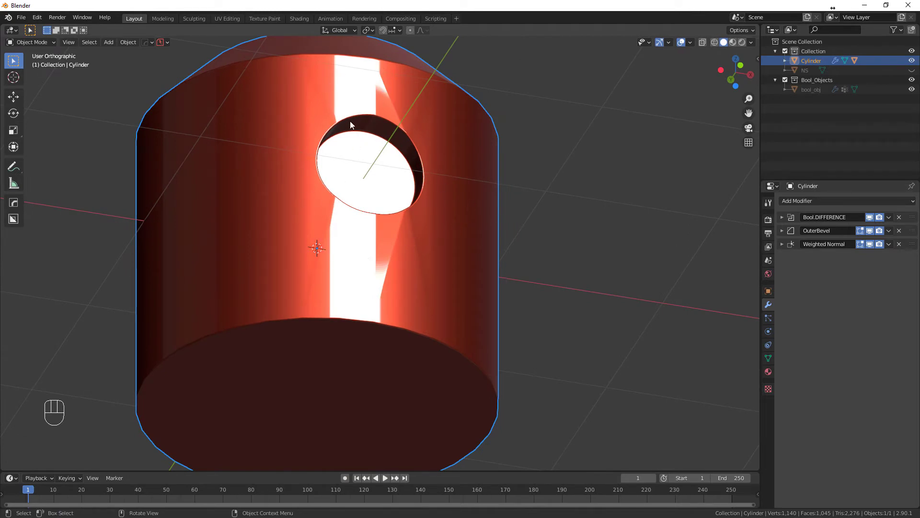
pyautogui.moveTo(306, 239); pyautogui.dragTo(278, 271)
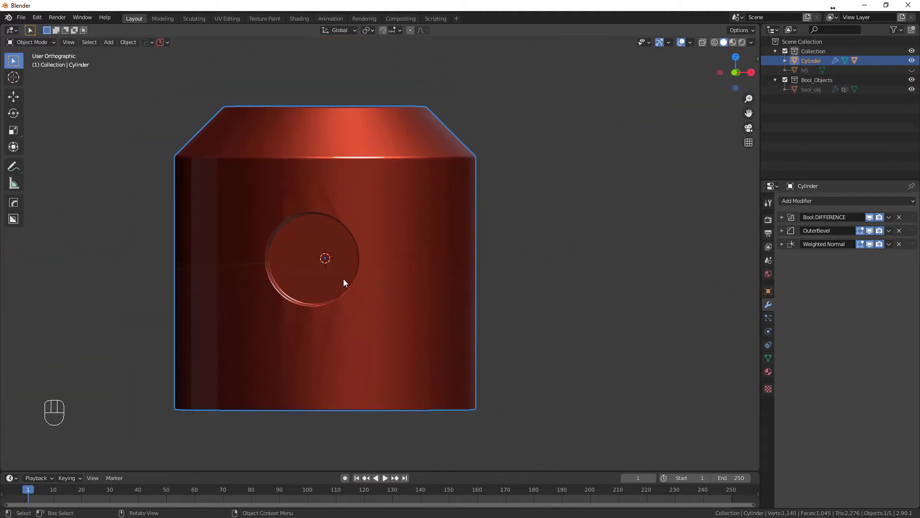
# Apply the cylinder's boolean modifiers, emptying the stack
pyautogui.moveTo(363, 328); pyautogui.dragTo(357, 320)
pyautogui.click(370, 299)
pyautogui.middleClick(386, 279)
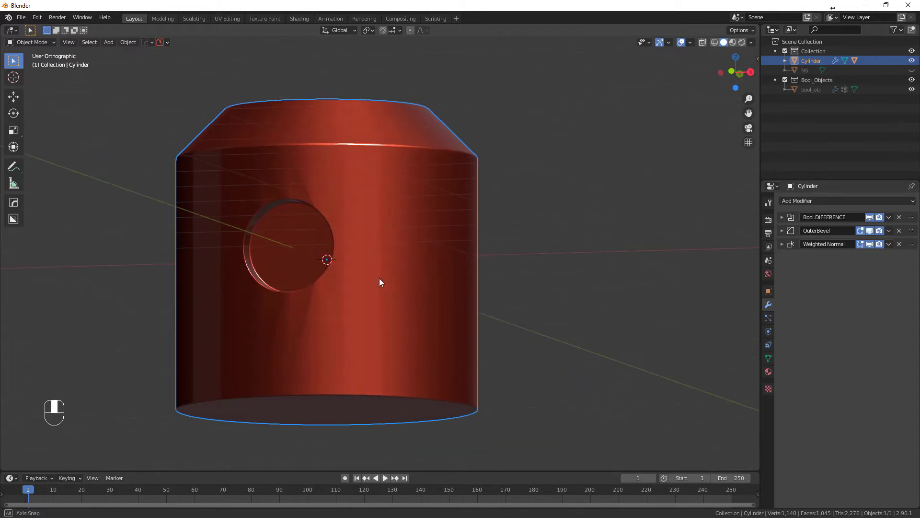
pyautogui.moveTo(893, 218); pyautogui.dragTo(890, 226)
pyautogui.click(895, 222)
pyautogui.click(891, 223)
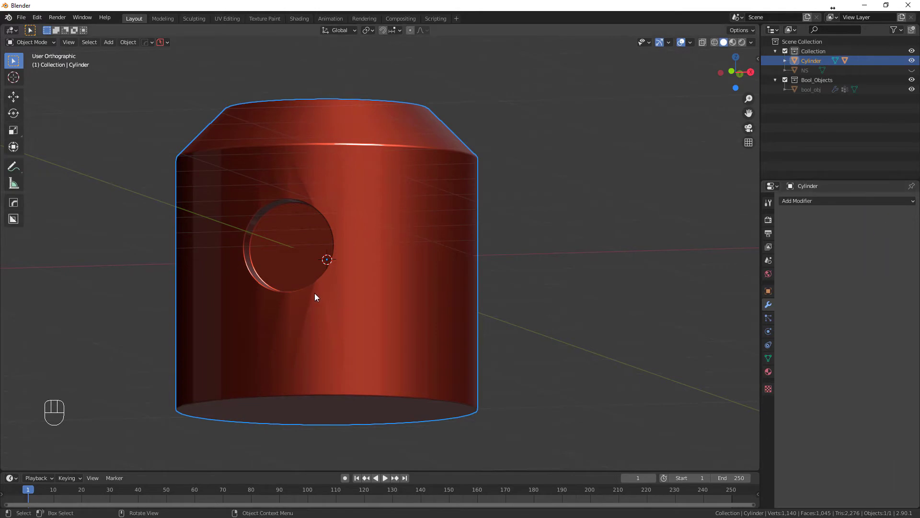
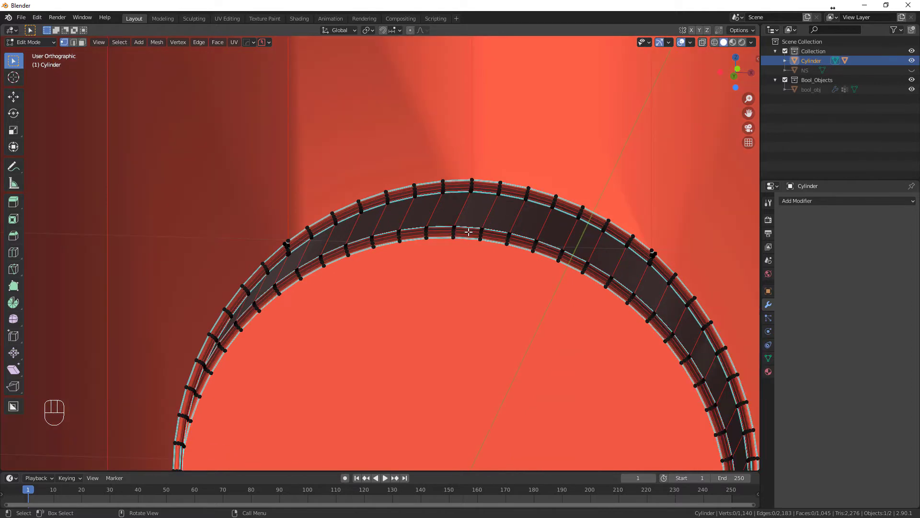
# Select the stray rim vertex and vertex-slide it (G G) onto its neighbour to collapse the sliver face
pyautogui.click(754, 457)
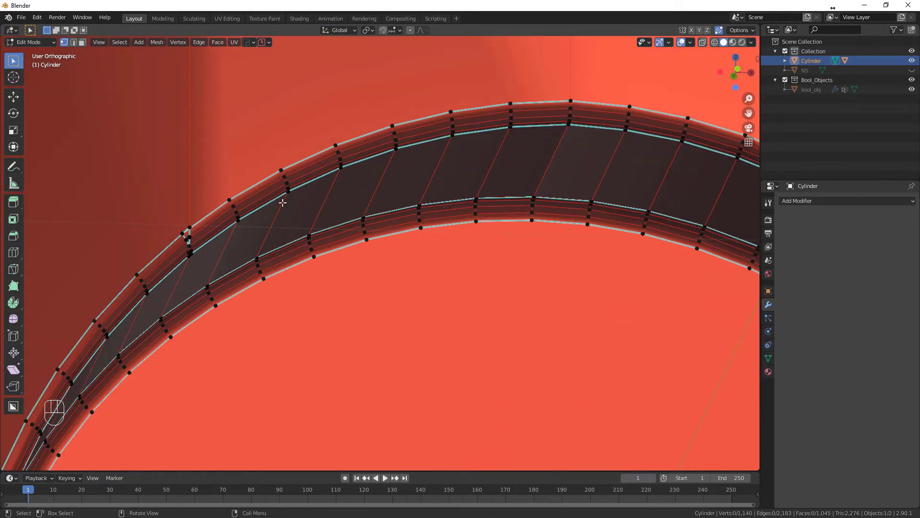
pyautogui.click(754, 459)
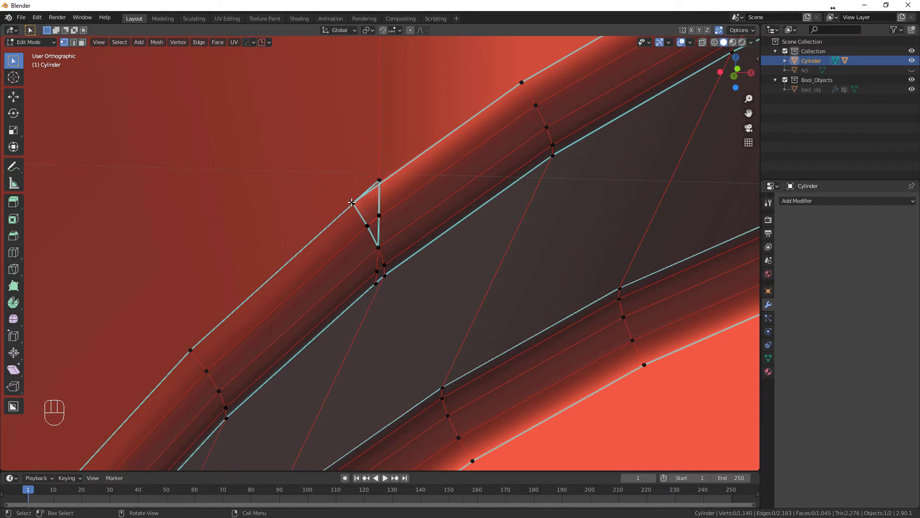
pyautogui.press('g')
pyautogui.press('g')
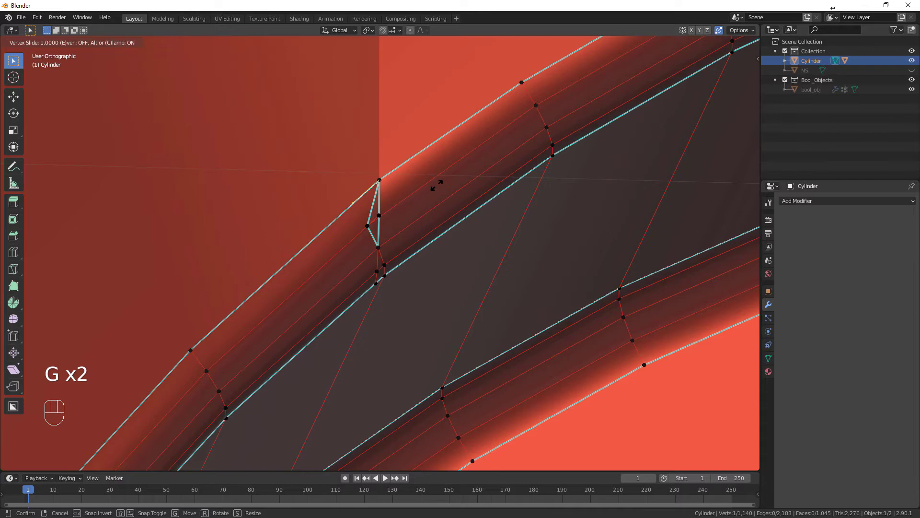
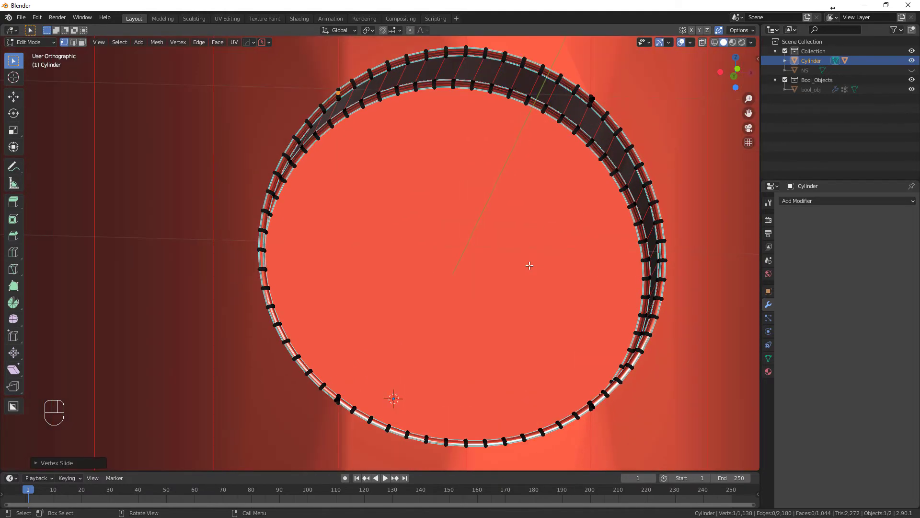
pyautogui.press('Tab')
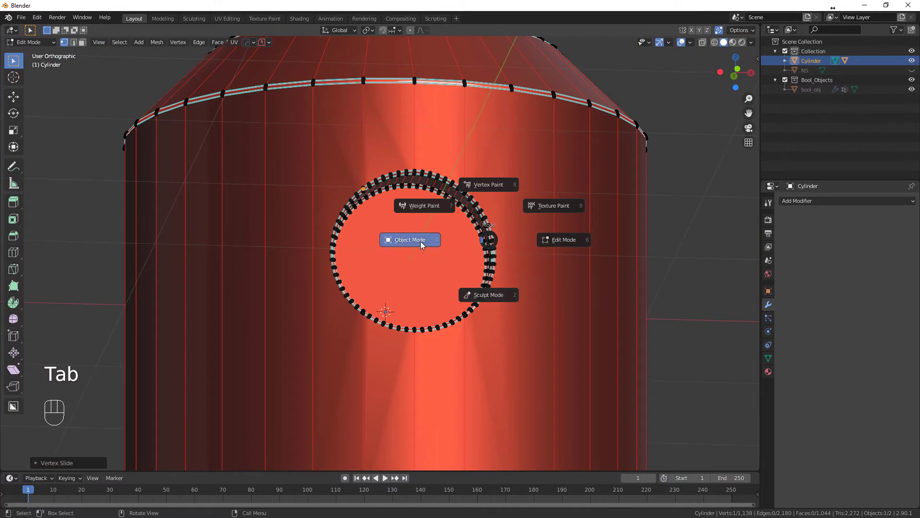
# Orbit around the cylinder while selecting the face strip through the hole
pyautogui.moveTo(396, 312); pyautogui.dragTo(384, 312)
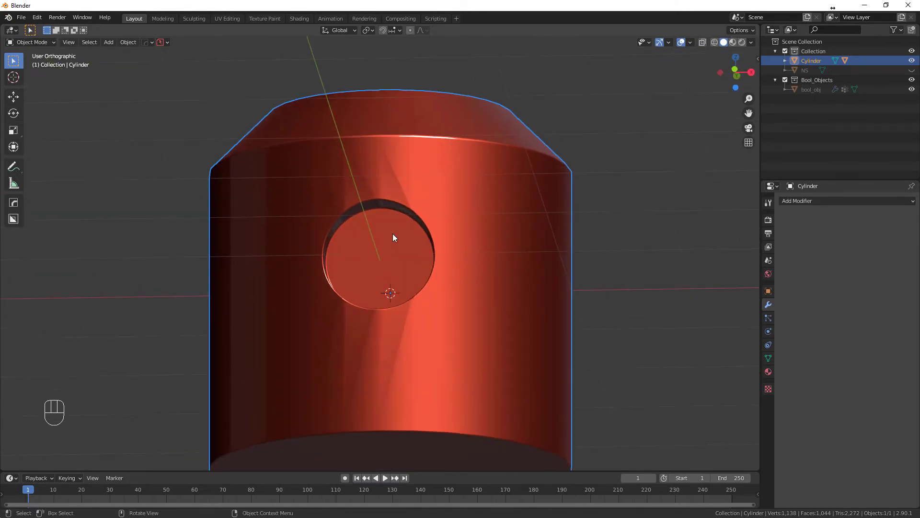
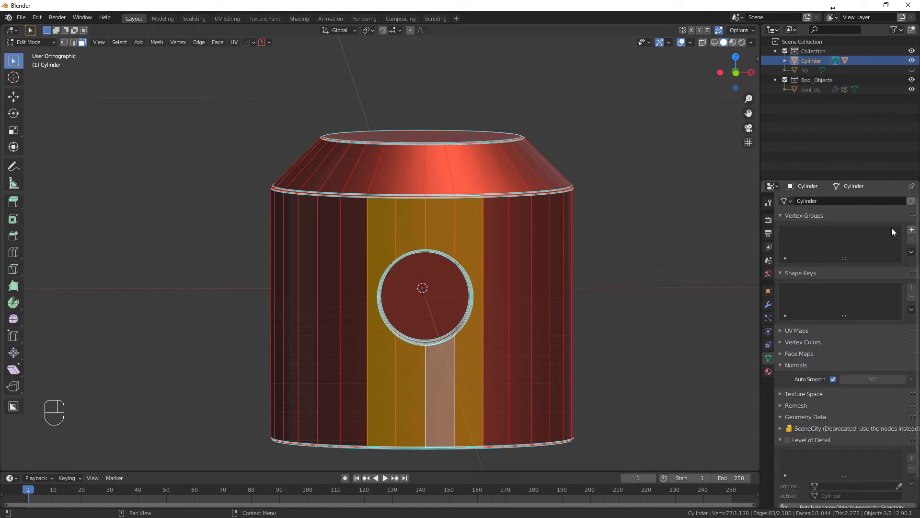
# Create the NORMAL vertex group, assign the selected face strip to it and deselect
pyautogui.click(916, 231)
pyautogui.click(820, 235)
pyautogui.moveTo(820, 234); pyautogui.dragTo(796, 289)
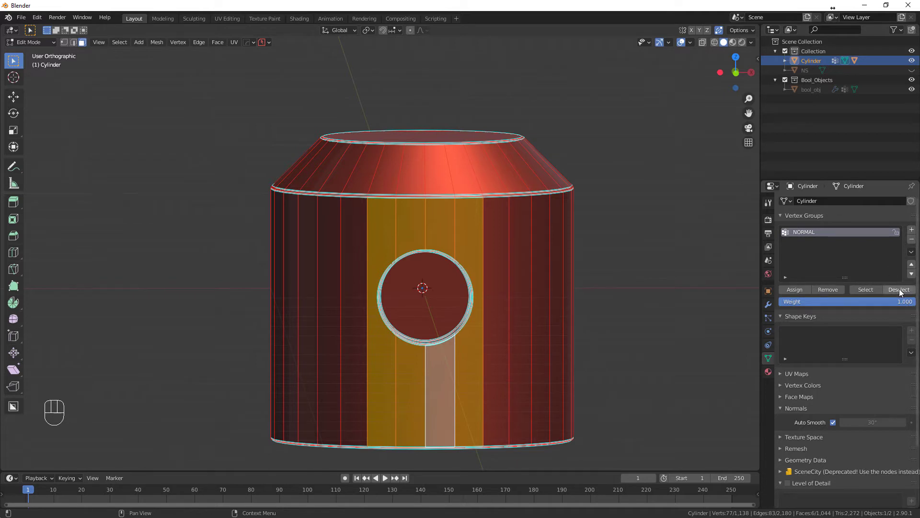
pyautogui.click(902, 290)
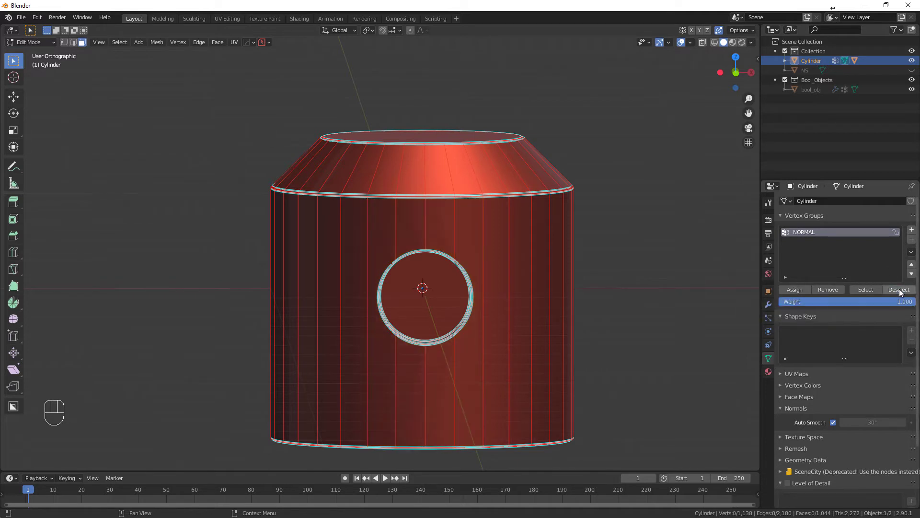
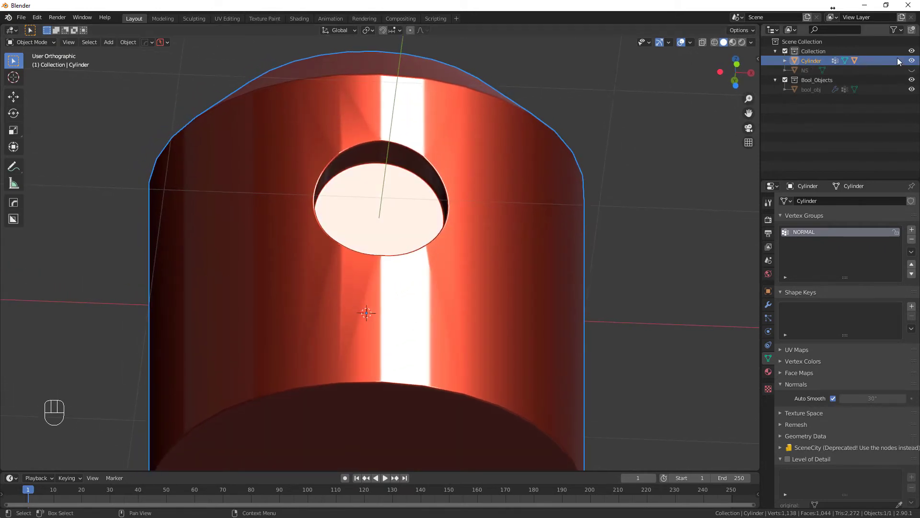
# Toggle visibility of Cylinder and NS in the outliner to compare them, ending with the holed cylinder shown
pyautogui.click(916, 61)
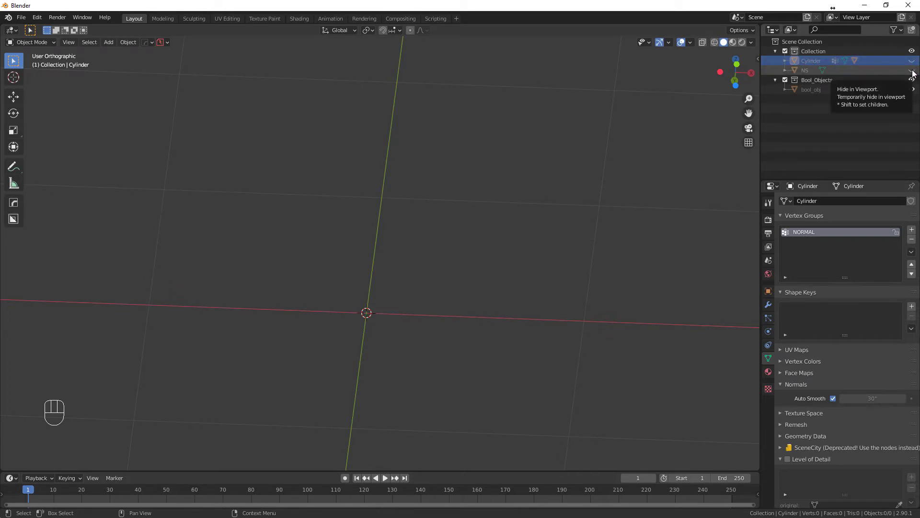
pyautogui.click(915, 73)
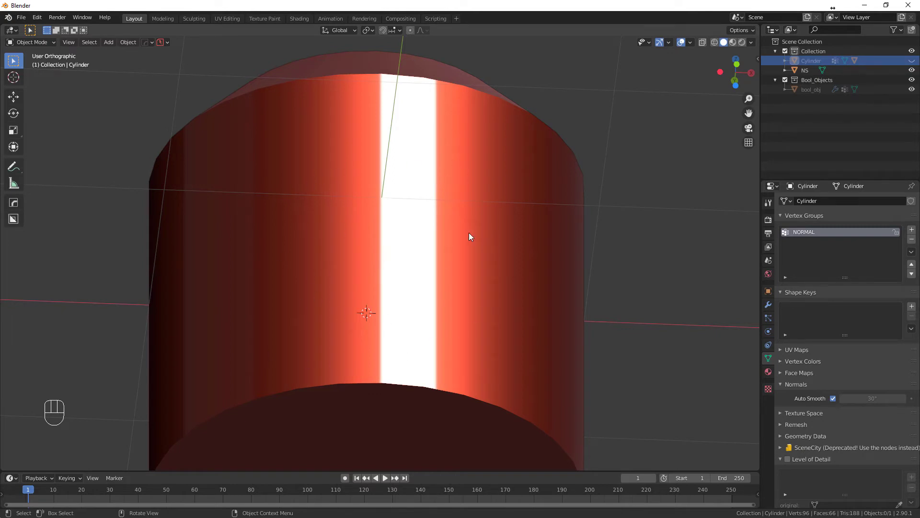
pyautogui.click(918, 71)
pyautogui.click(917, 64)
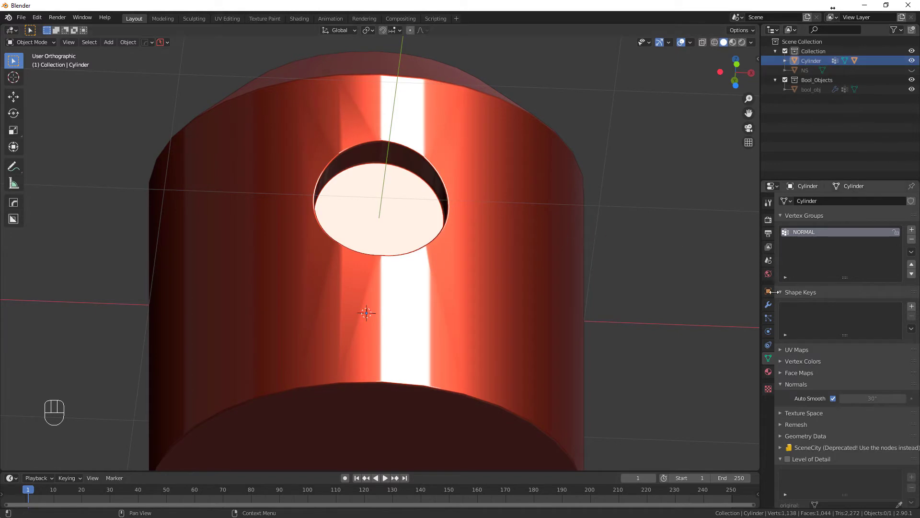
# Add a Data Transfer modifier copying custom normals from NS with Projected Face Interpolated mapping
pyautogui.moveTo(800, 202); pyautogui.dragTo(656, 226)
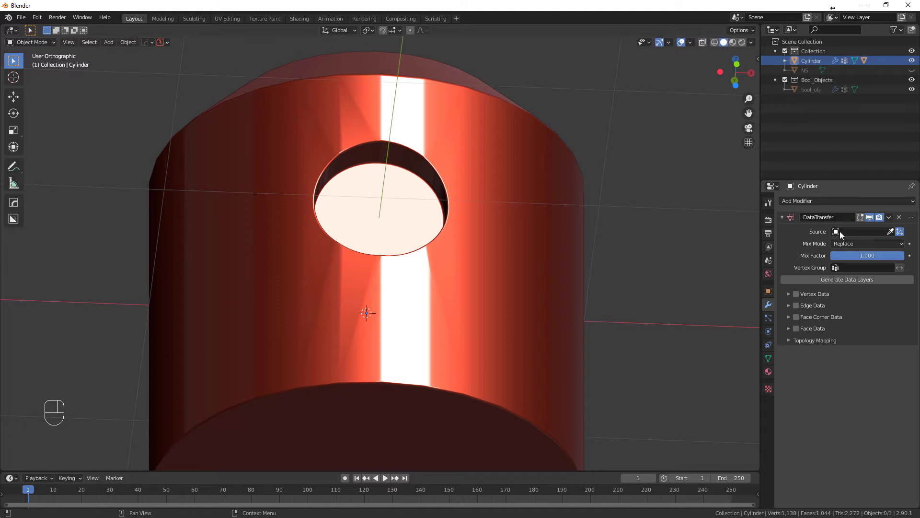
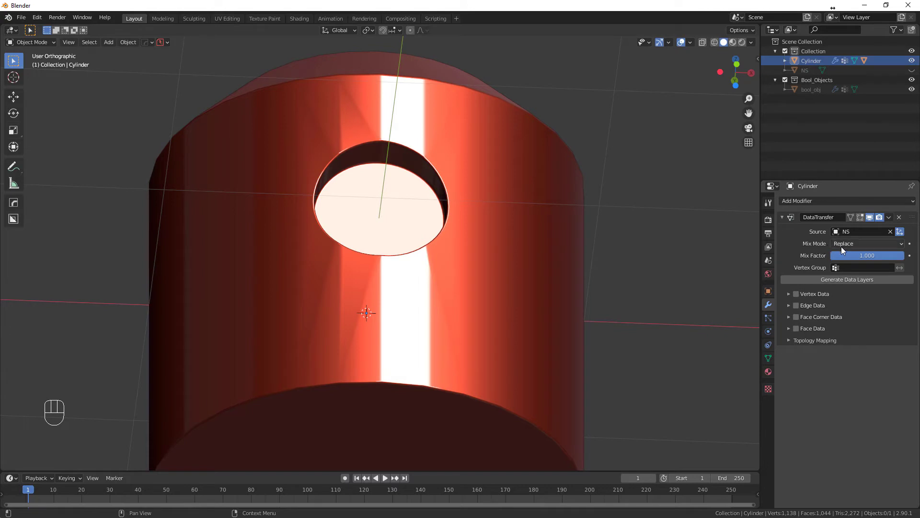
pyautogui.middleClick(844, 246)
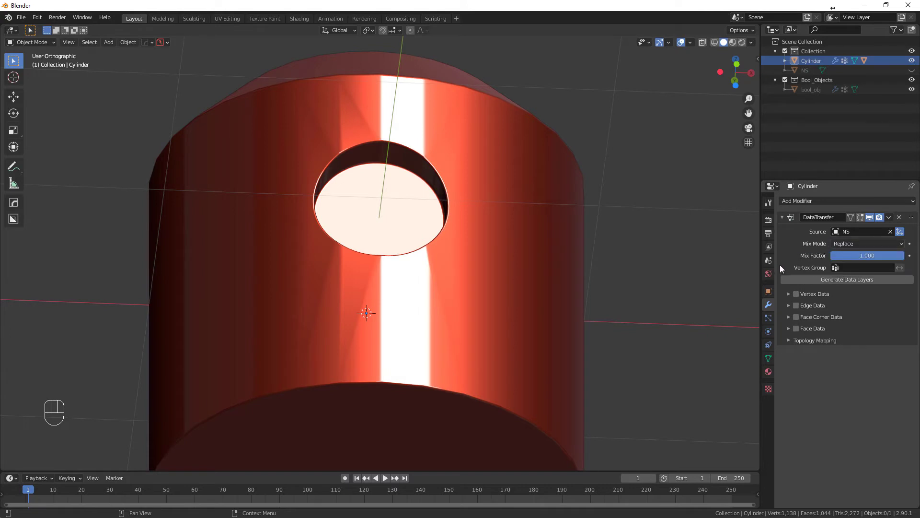
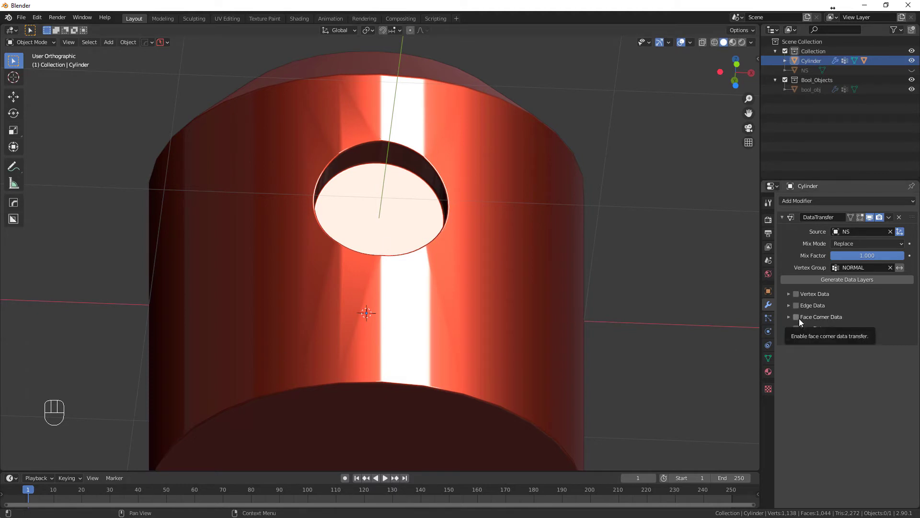
pyautogui.click(803, 321)
pyautogui.click(792, 321)
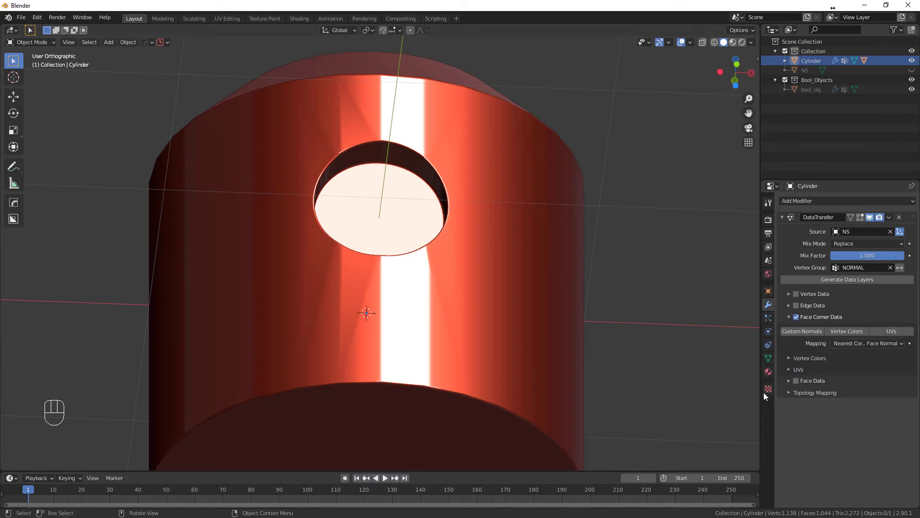
pyautogui.click(804, 336)
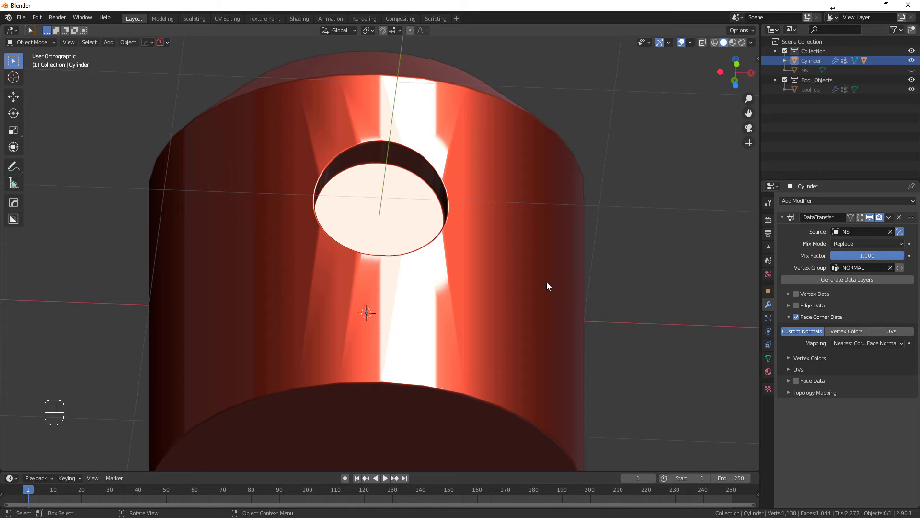
pyautogui.moveTo(863, 346); pyautogui.dragTo(818, 409)
# Orbit and zoom out to check the repaired shading around the hole
pyautogui.moveTo(487, 291); pyautogui.dragTo(497, 310)
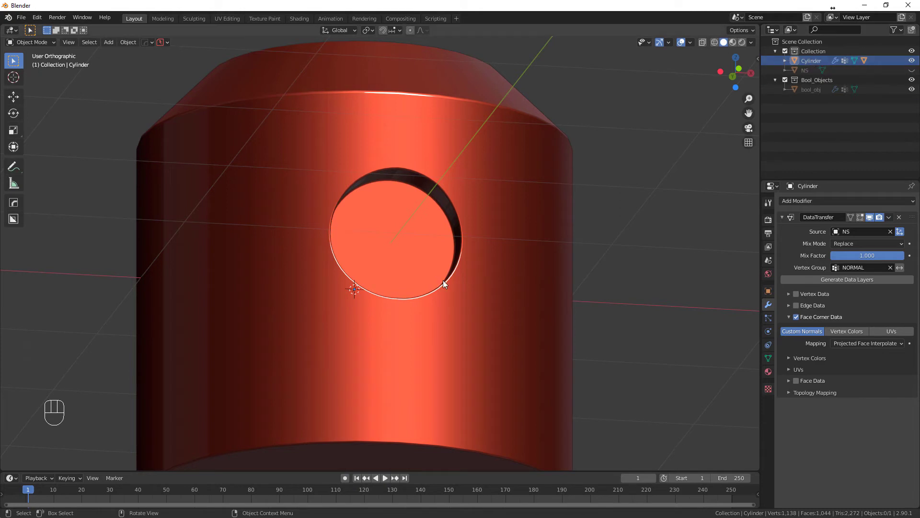
pyautogui.moveTo(450, 287); pyautogui.dragTo(476, 281)
pyautogui.moveTo(473, 293); pyautogui.dragTo(454, 277)
pyautogui.moveTo(443, 232); pyautogui.dragTo(416, 270)
pyautogui.moveTo(442, 292); pyautogui.dragTo(511, 296)
pyautogui.moveTo(475, 298); pyautogui.dragTo(393, 301)
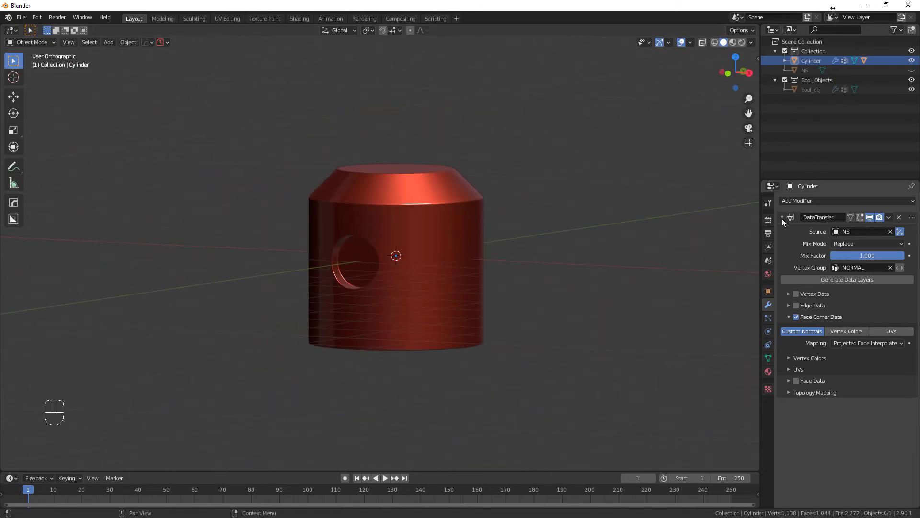
# Collapse the modifier panel, select the holed cylinder and delete it with X
pyautogui.middleClick(785, 220)
pyautogui.middleClick(400, 326)
pyautogui.middleClick(482, 304)
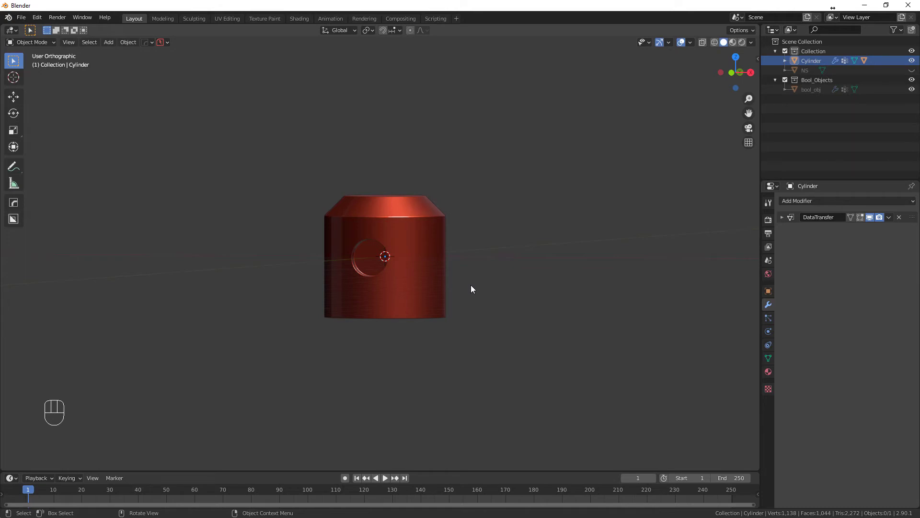
pyautogui.moveTo(475, 289); pyautogui.dragTo(512, 312)
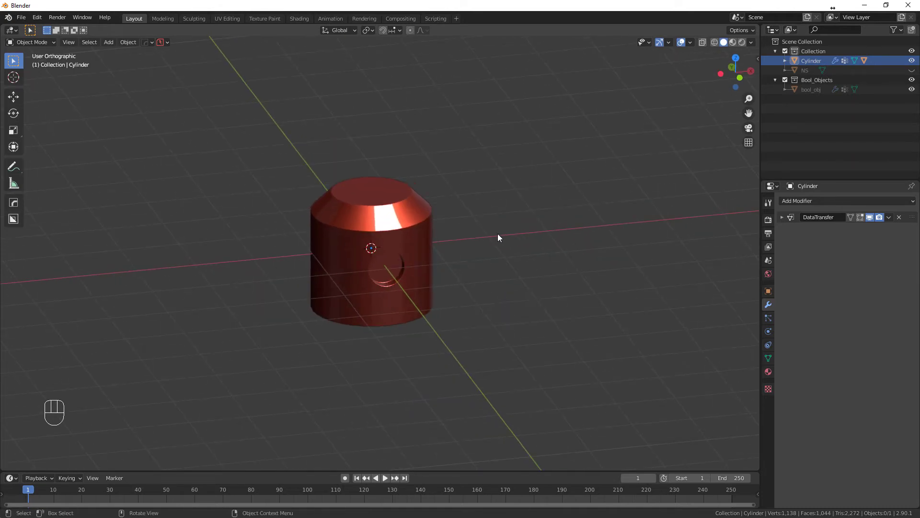
pyautogui.press('a')
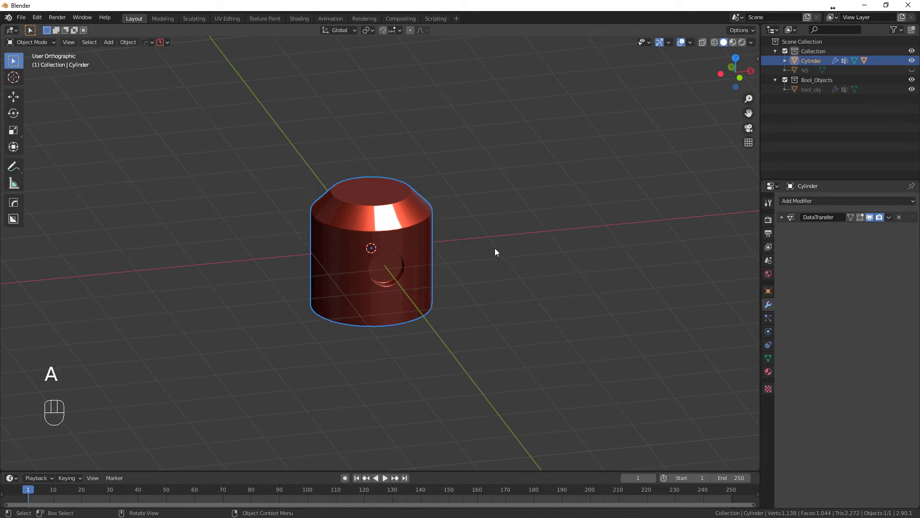
pyautogui.press('x')
# Orbit and switch views to confirm only NS and bool_obj remain in the scene
pyautogui.moveTo(434, 288); pyautogui.dragTo(386, 261)
pyautogui.moveTo(396, 266); pyautogui.dragTo(386, 279)
pyautogui.middleClick(355, 280)
pyautogui.press('KP_5')
pyautogui.press('KP_5')
pyautogui.moveTo(388, 289); pyautogui.dragTo(460, 274)
pyautogui.press('KP_1')
# Switch to perspective view and start a Fluent creation with a drawing plane at the origin
pyautogui.middleClick(417, 276)
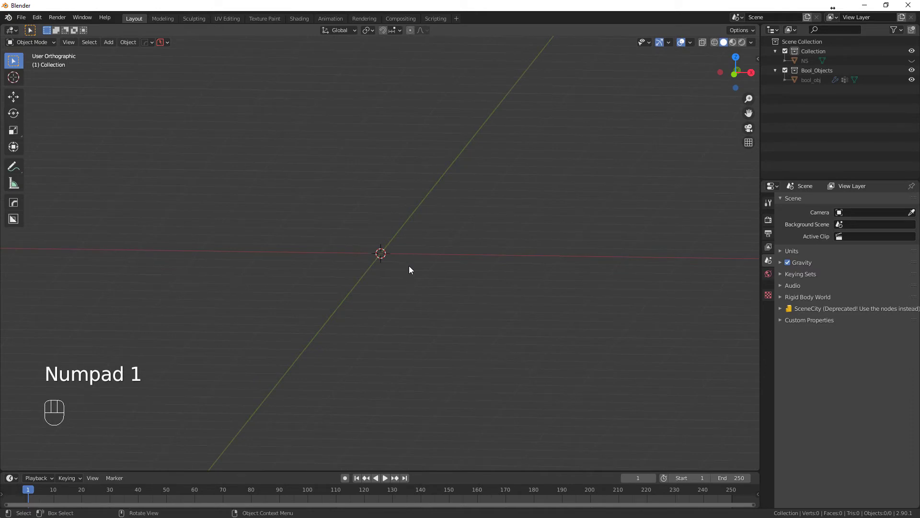
pyautogui.press('KP_5')
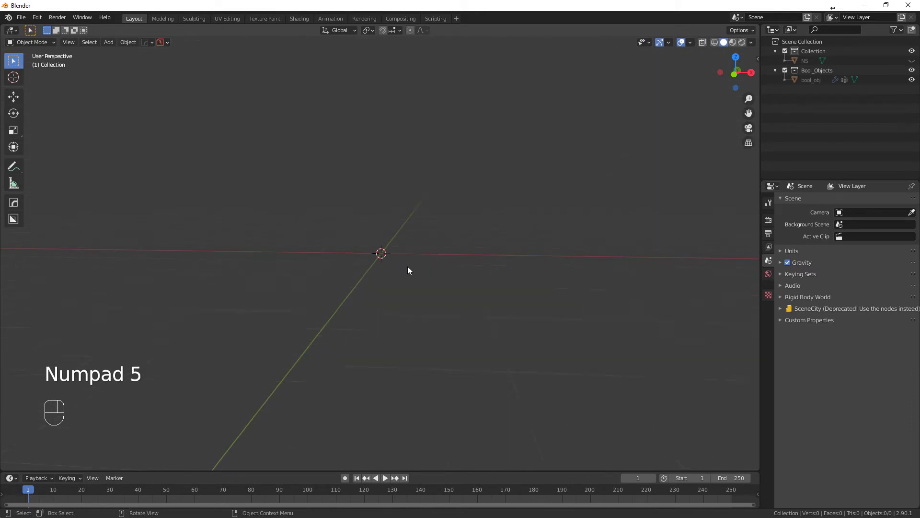
pyautogui.moveTo(395, 260); pyautogui.dragTo(400, 272)
pyautogui.press('f')
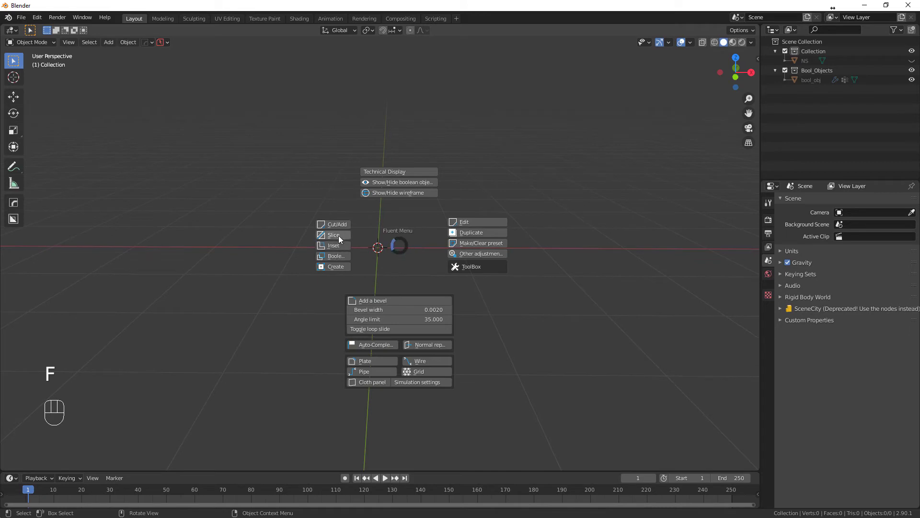
pyautogui.middleClick(380, 260)
# Place the drawing plane, draw a centred circle on its grid and extrude it into a solid cylinder
pyautogui.click(378, 229)
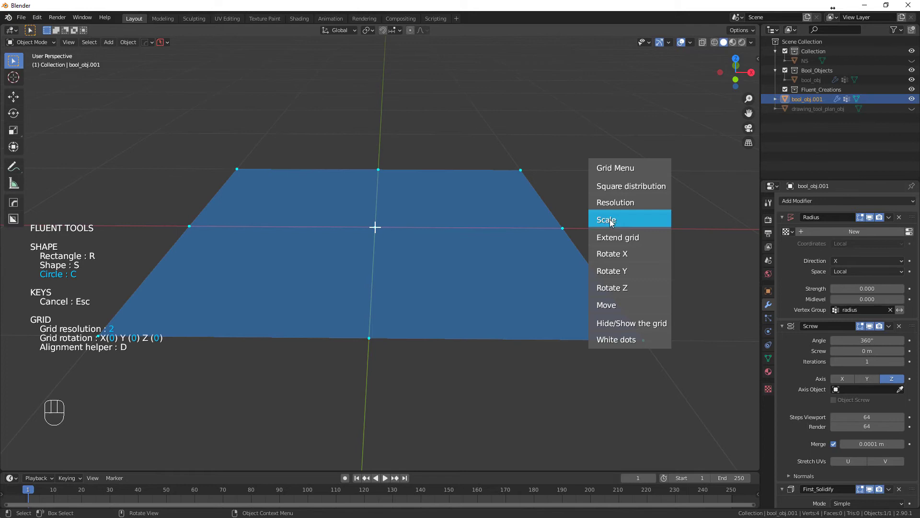
pyautogui.moveTo(612, 203); pyautogui.dragTo(695, 216)
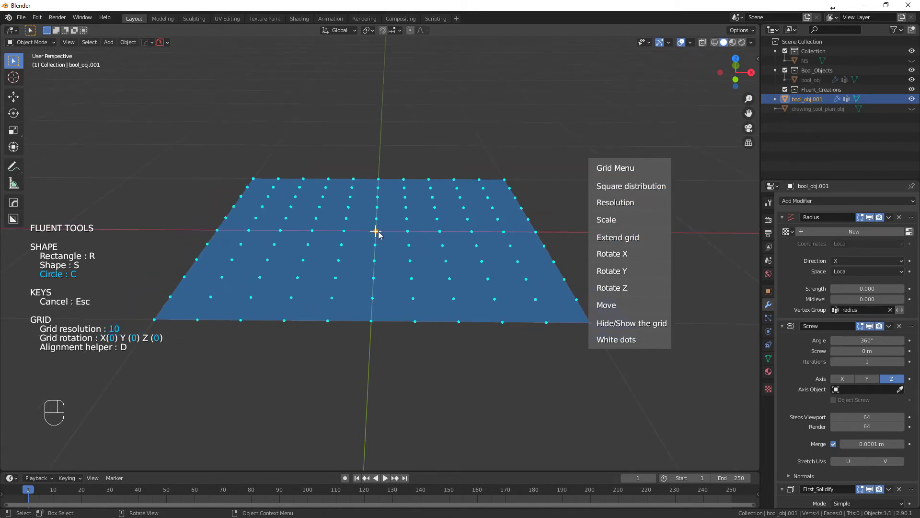
pyautogui.moveTo(380, 234); pyautogui.dragTo(428, 259)
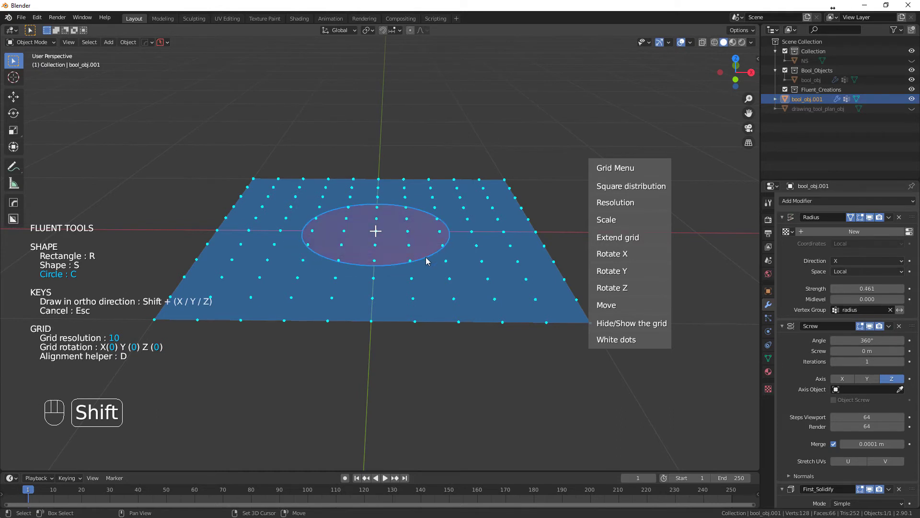
pyautogui.click(429, 259)
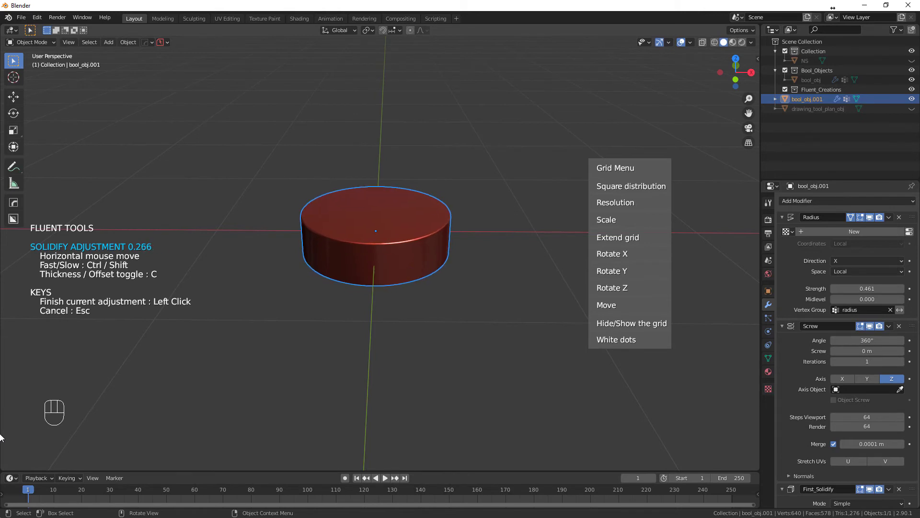
pyautogui.moveTo(496, 268); pyautogui.dragTo(543, 215)
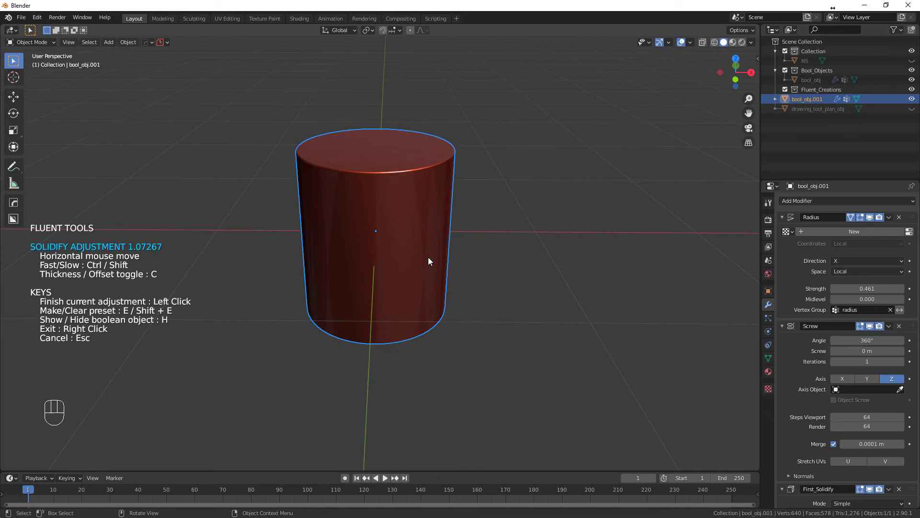
pyautogui.click(431, 260)
# Round the cylinder's top and bottom edges and reduce the rounding to a flat chamfer
pyautogui.moveTo(437, 282); pyautogui.dragTo(457, 277)
pyautogui.moveTo(499, 227); pyautogui.dragTo(577, 219)
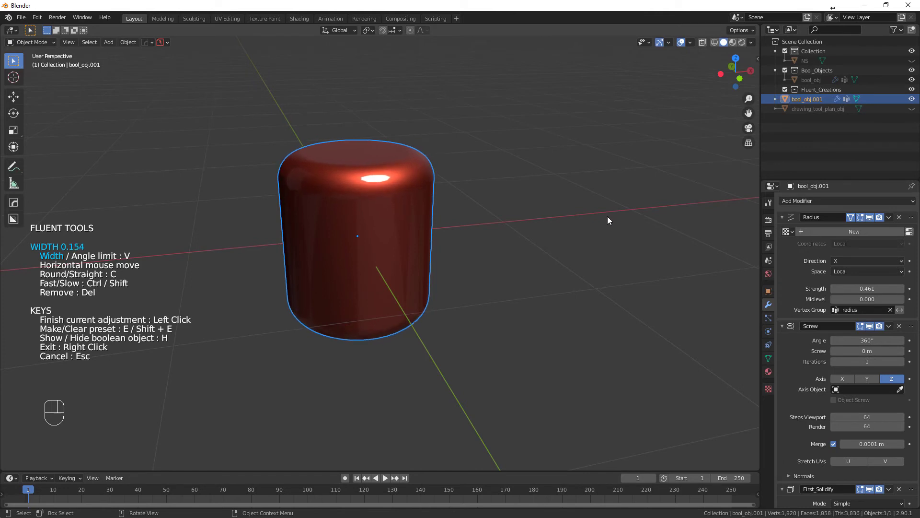
pyautogui.press('c')
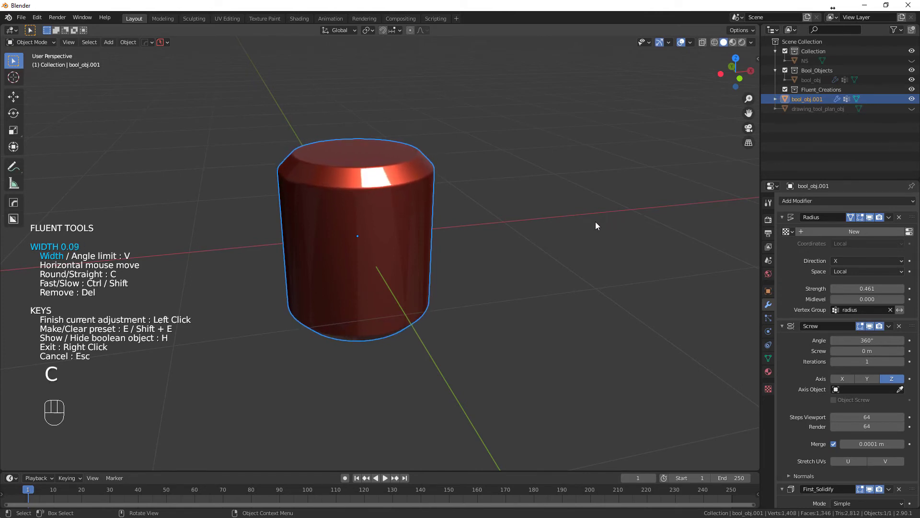
pyautogui.click(600, 225)
pyautogui.click(446, 275)
pyautogui.middleClick(441, 275)
# Shrink the chamfer to a small width, finish the cylinder and view it from the front
pyautogui.moveTo(461, 286); pyautogui.dragTo(471, 292)
pyautogui.moveTo(498, 241); pyautogui.dragTo(553, 234)
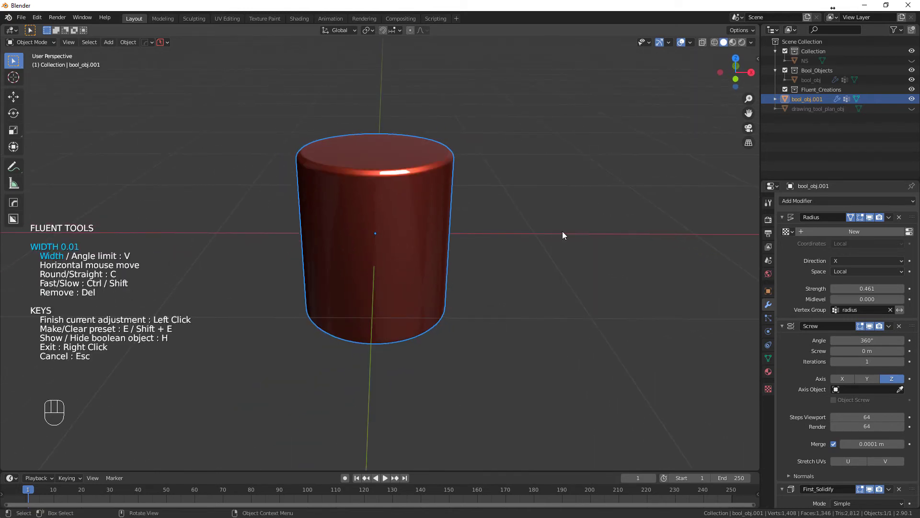
pyautogui.click(572, 236)
pyautogui.moveTo(450, 281); pyautogui.dragTo(430, 287)
pyautogui.moveTo(439, 271); pyautogui.dragTo(449, 269)
pyautogui.click(457, 258)
pyautogui.press('KP_5')
pyautogui.press('KP_1')
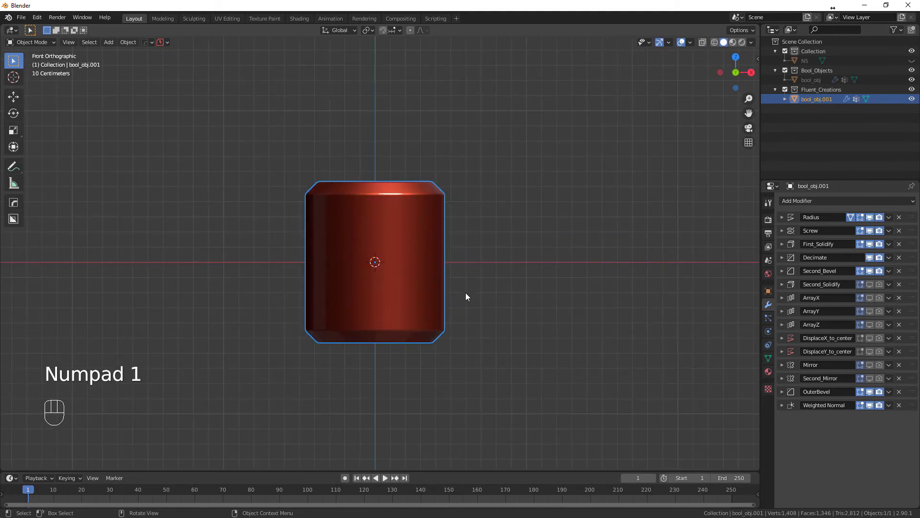
pyautogui.moveTo(478, 293); pyautogui.dragTo(456, 265)
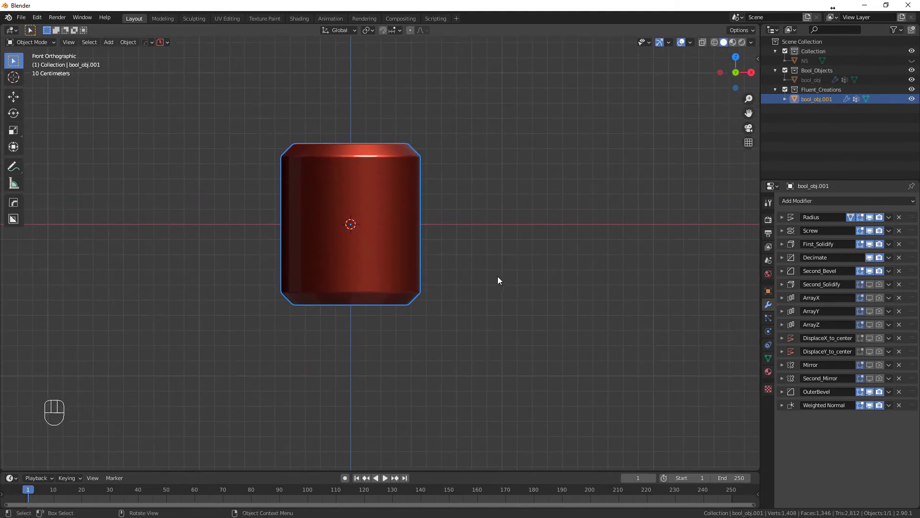
pyautogui.press('Tab')
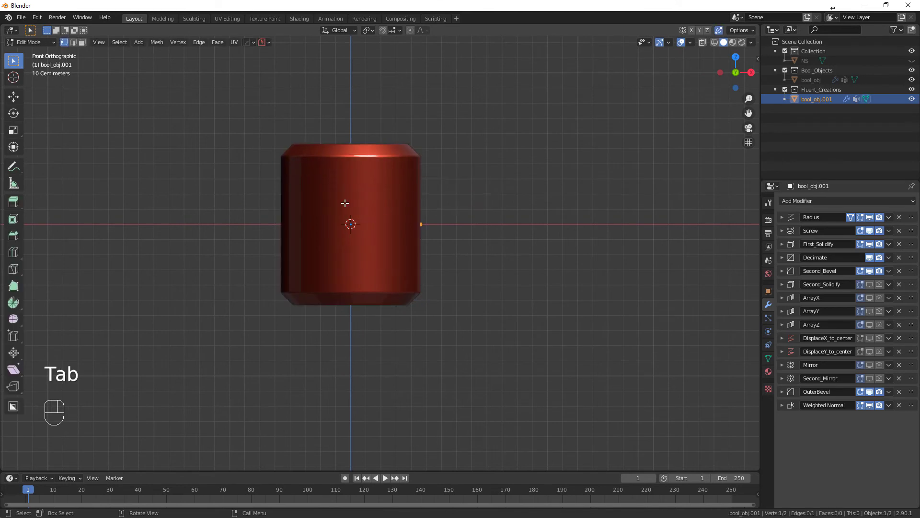
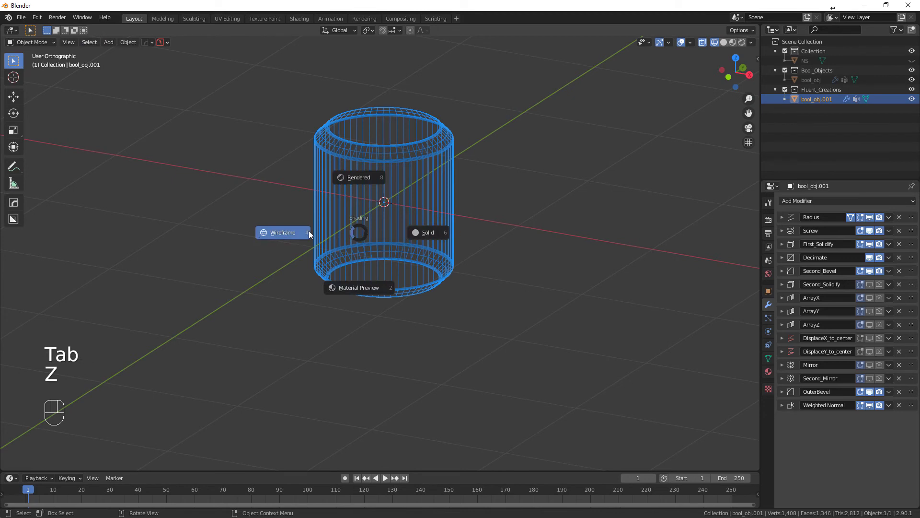
pyautogui.moveTo(402, 261); pyautogui.dragTo(410, 250)
pyautogui.press('KP_1')
pyautogui.moveTo(433, 277); pyautogui.dragTo(453, 288)
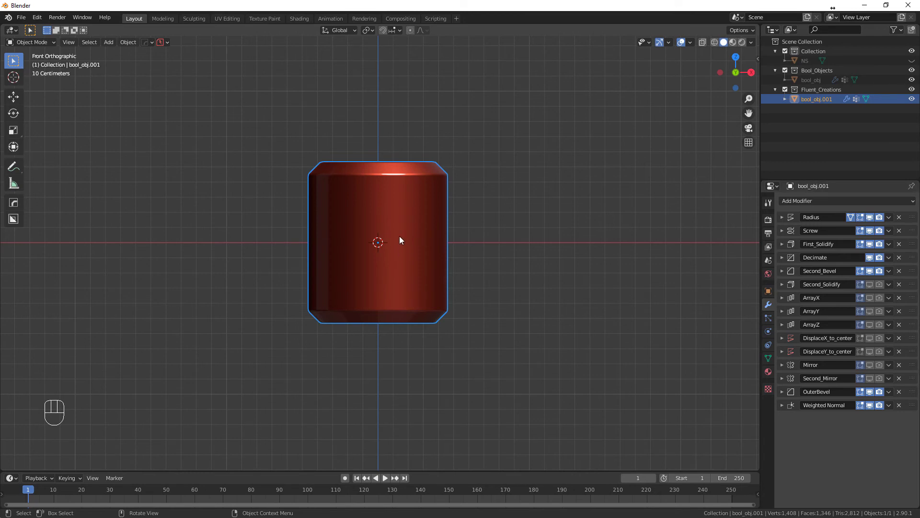
# Cut a round boolean hole into the cylinder's side with Fluent's Cut tool
pyautogui.press('f')
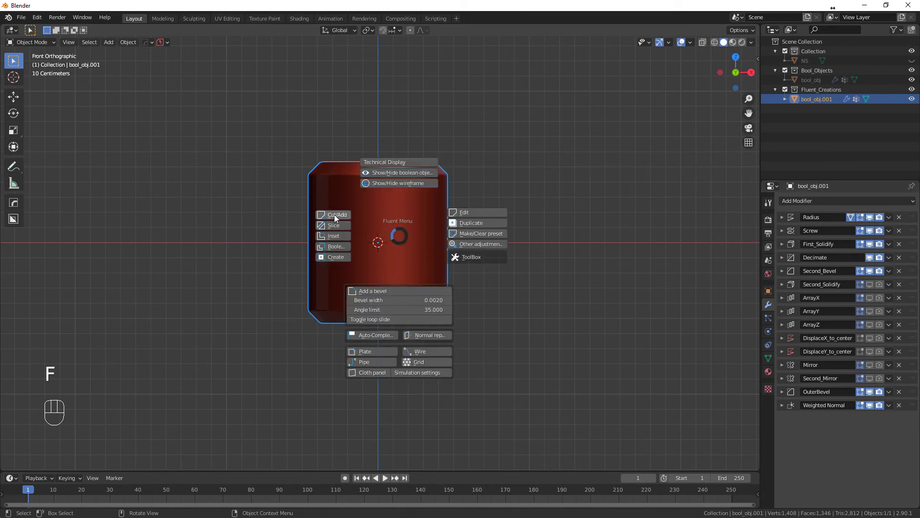
pyautogui.click(378, 240)
pyautogui.moveTo(380, 237); pyautogui.dragTo(405, 264)
pyautogui.click(406, 263)
pyautogui.moveTo(404, 265); pyautogui.dragTo(347, 279)
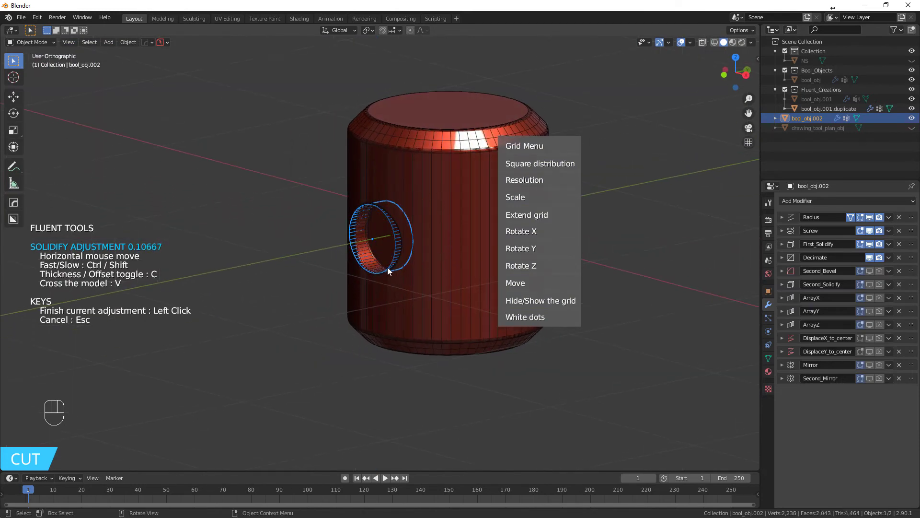
pyautogui.click(393, 266)
# Orbit and zoom around the hole to inspect the shading streaks it caused
pyautogui.moveTo(385, 277); pyautogui.dragTo(460, 269)
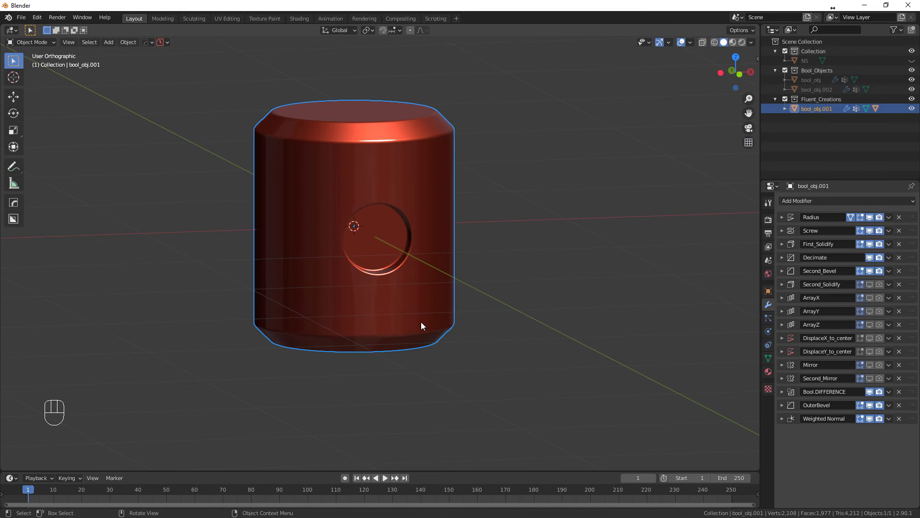
pyautogui.moveTo(413, 317); pyautogui.dragTo(419, 301)
pyautogui.moveTo(420, 297); pyautogui.dragTo(411, 290)
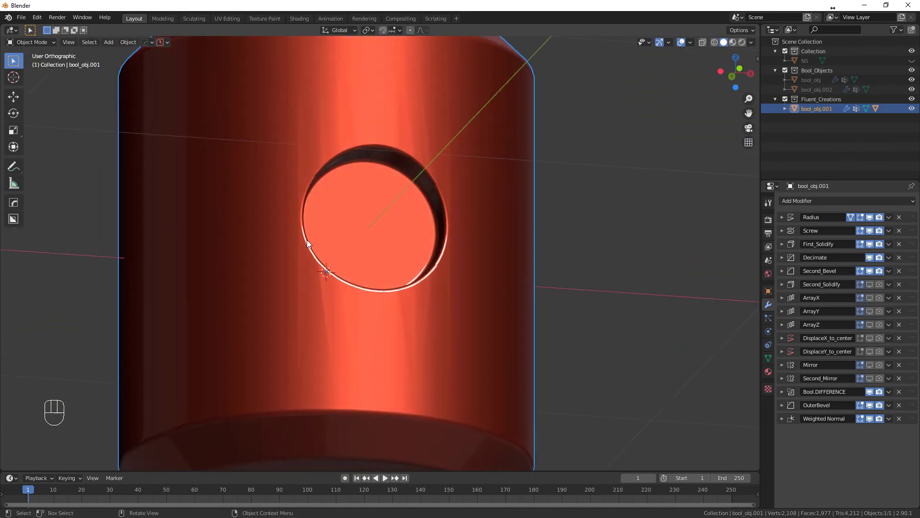
pyautogui.moveTo(455, 244); pyautogui.dragTo(452, 235)
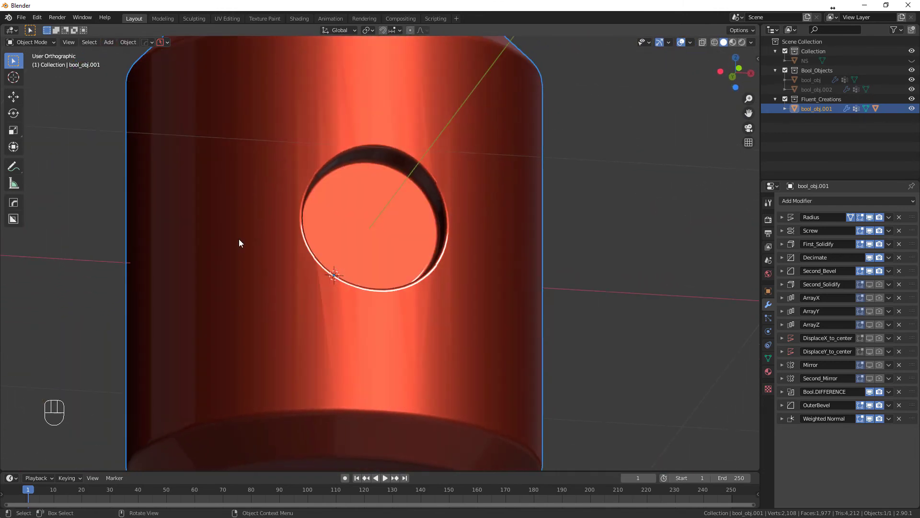
pyautogui.moveTo(432, 232); pyautogui.dragTo(394, 332)
pyautogui.moveTo(394, 328); pyautogui.dragTo(416, 238)
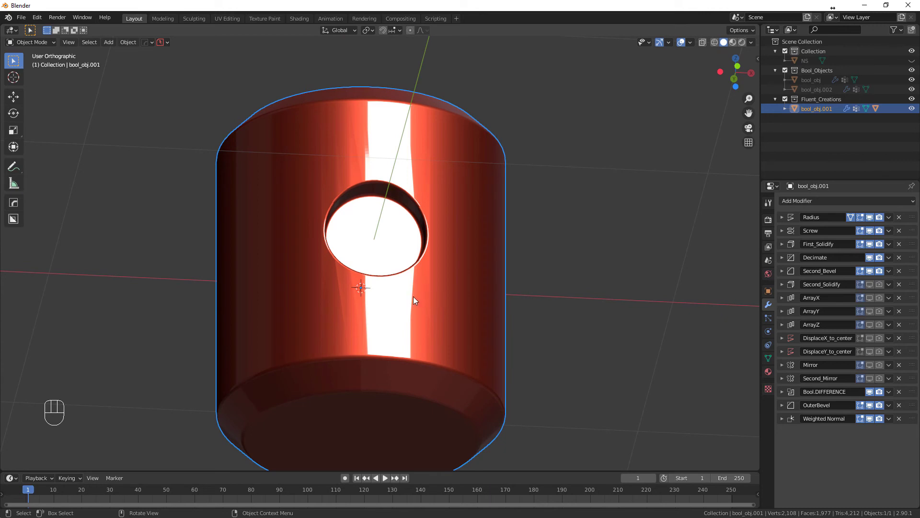
# Launch Fluent's Normal Repair and mark the area around the hole to fix
pyautogui.press('f')
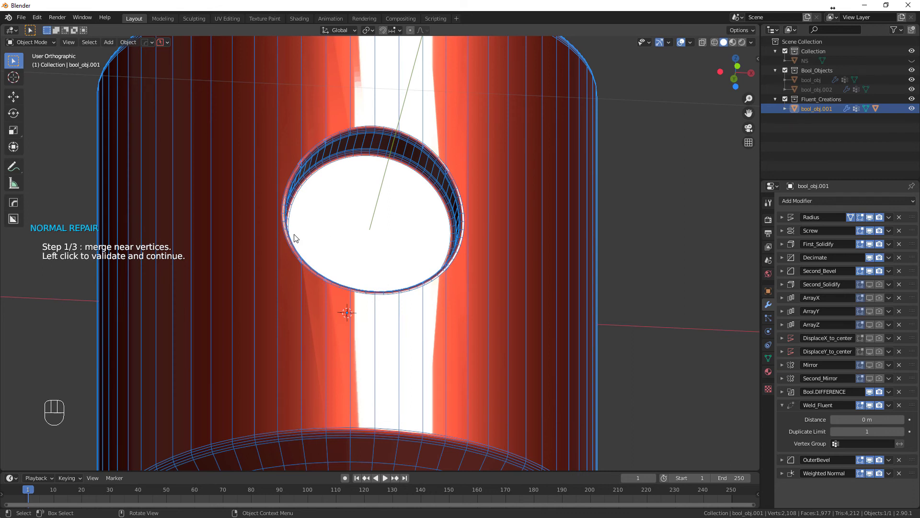
pyautogui.middleClick(446, 234)
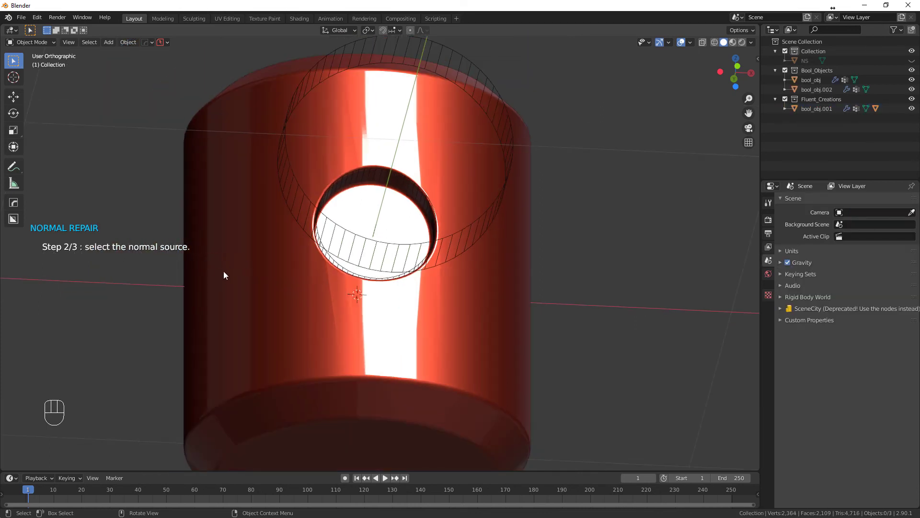
# Confirm the repair area, clear the face selection and apply the repair to bool_obj.001_normalFixed
pyautogui.click(424, 237)
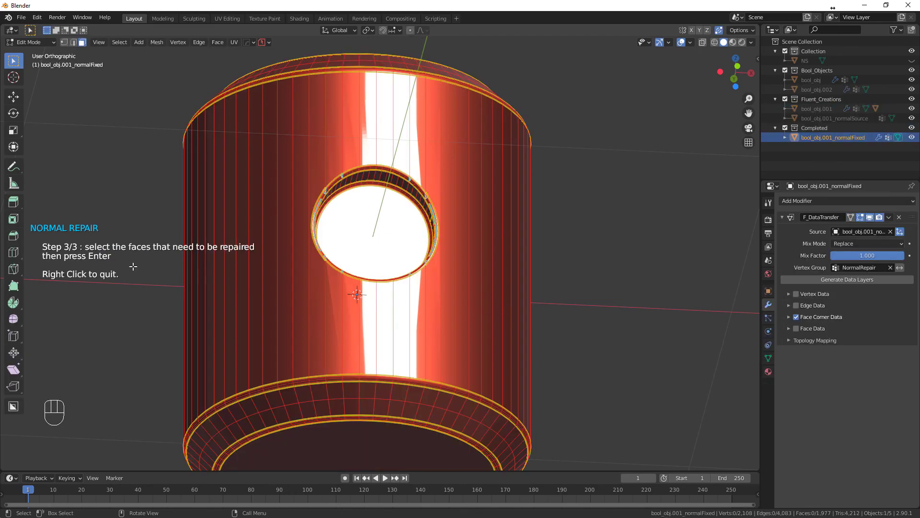
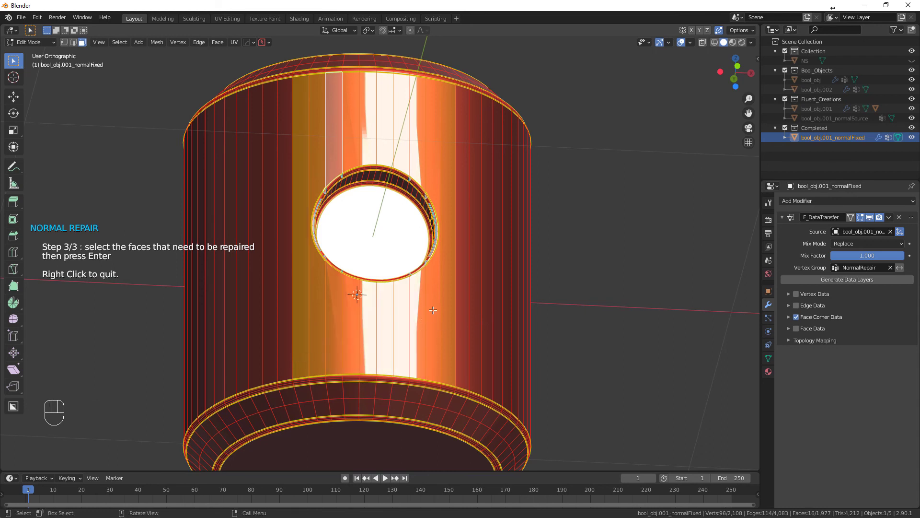
pyautogui.press('Return')
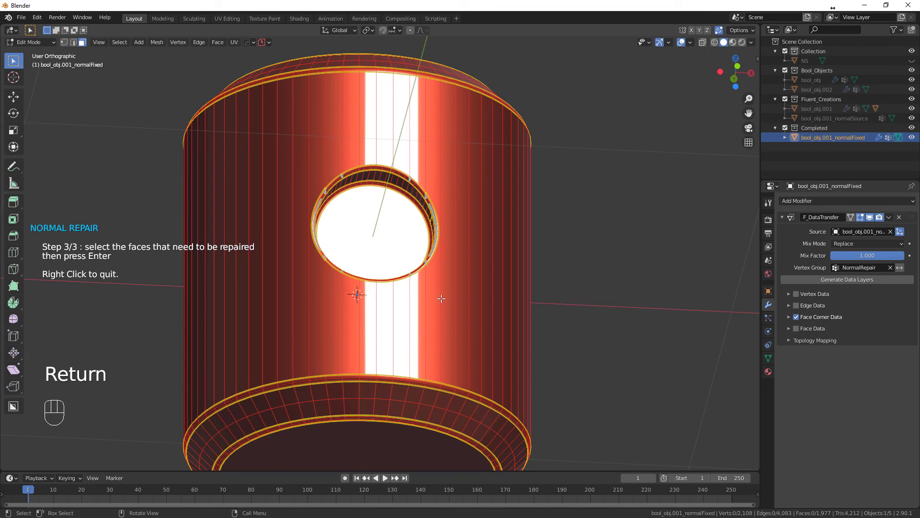
pyautogui.click(424, 237)
pyautogui.moveTo(446, 305); pyautogui.dragTo(465, 306)
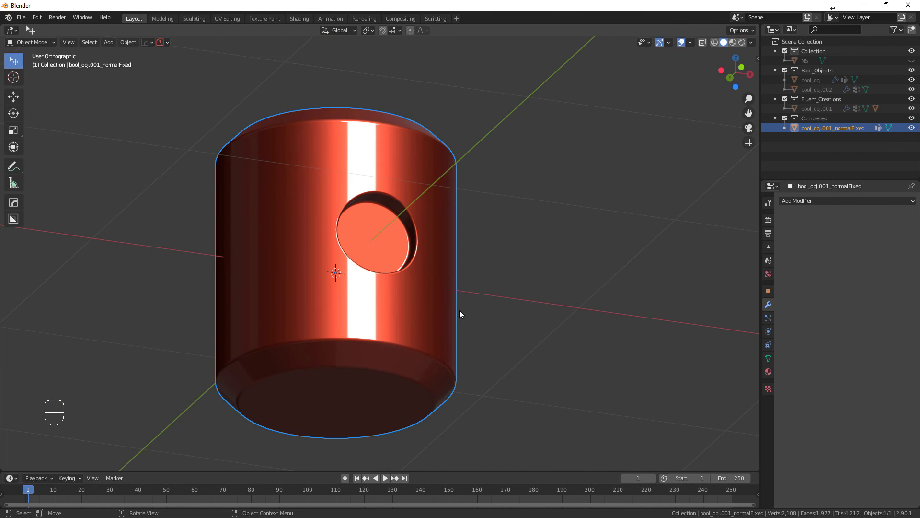
pyautogui.moveTo(457, 322); pyautogui.dragTo(419, 345)
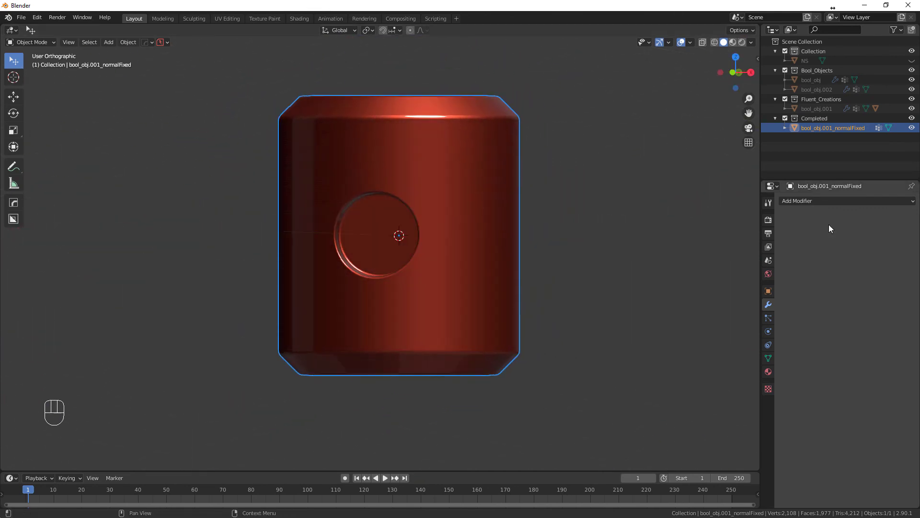
pyautogui.middleClick(536, 389)
pyautogui.click(461, 227)
pyautogui.press('Tab')
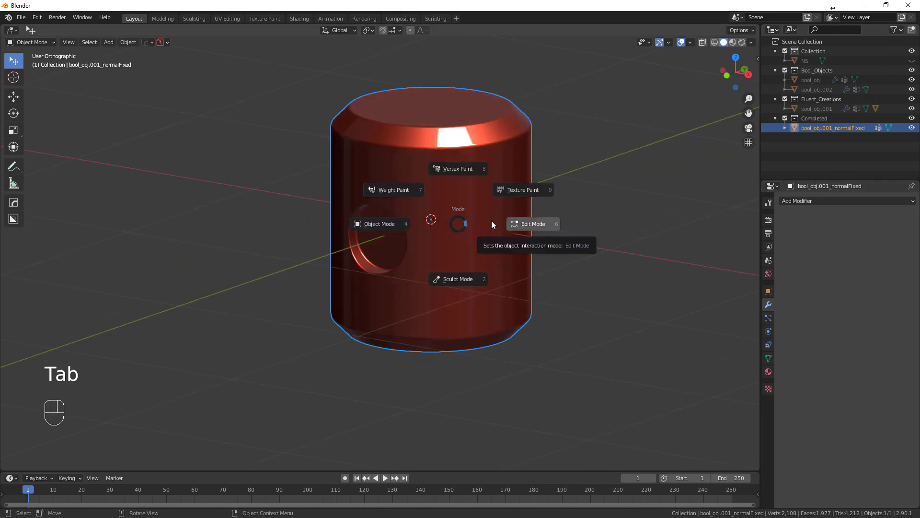
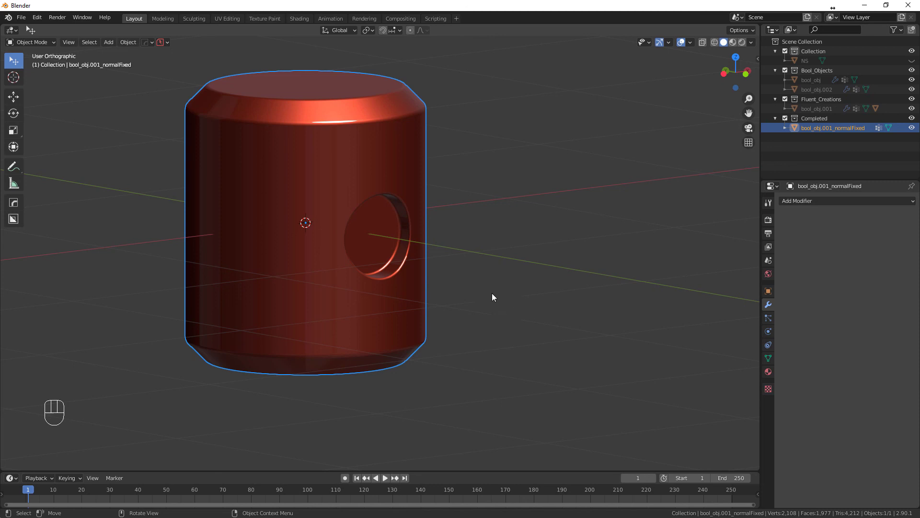
pyautogui.moveTo(477, 301); pyautogui.dragTo(454, 311)
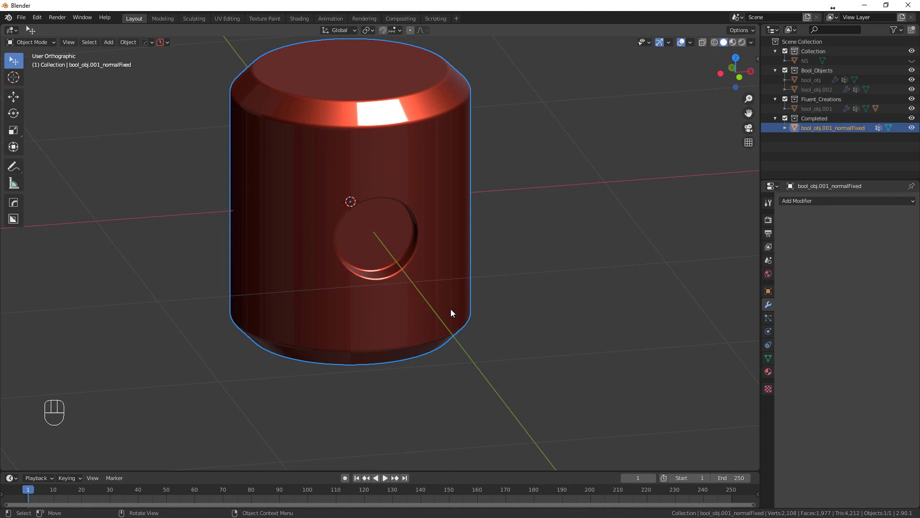